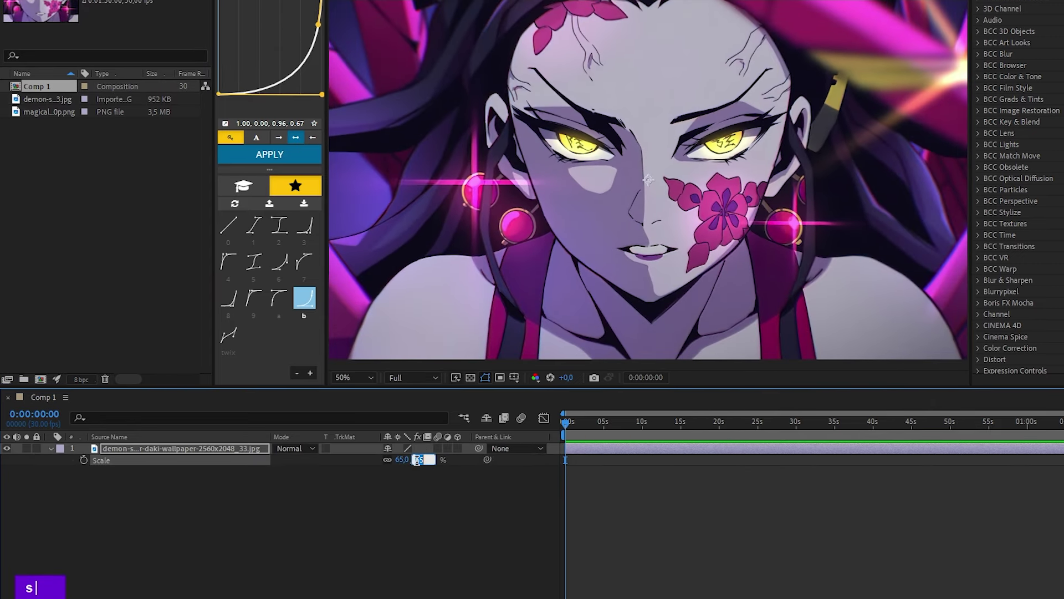
Set the wallpaper layer's Scale to 50% via the S shortcut, undoing stray edits
{"action": "type", "text": "s|"}
{"action": "key", "text": "Return"}
{"action": "double_click", "coordinate": [351, 176]}
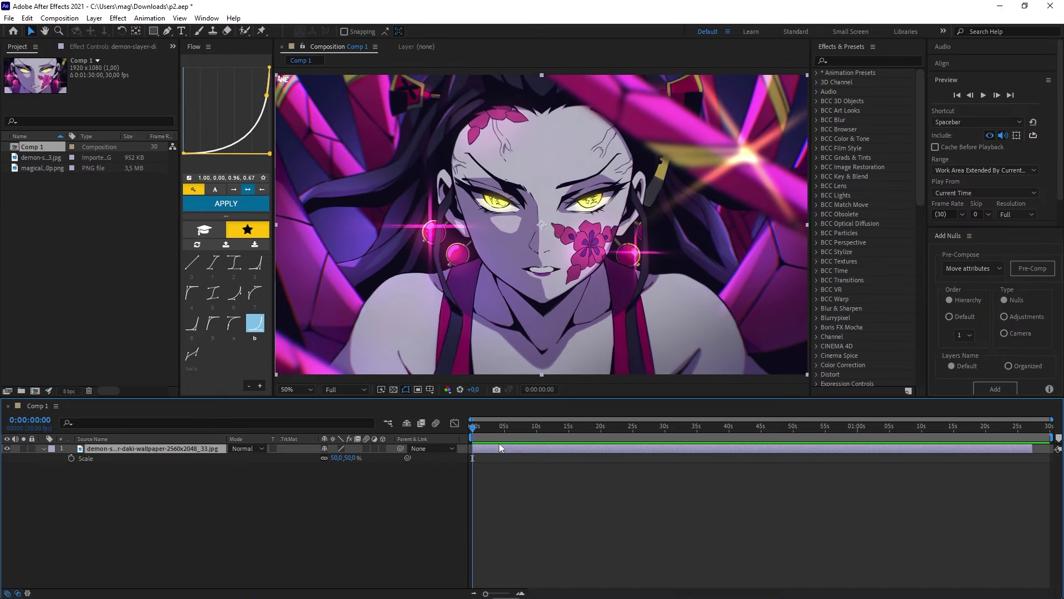
{"action": "key", "text": "ctrl+z"}
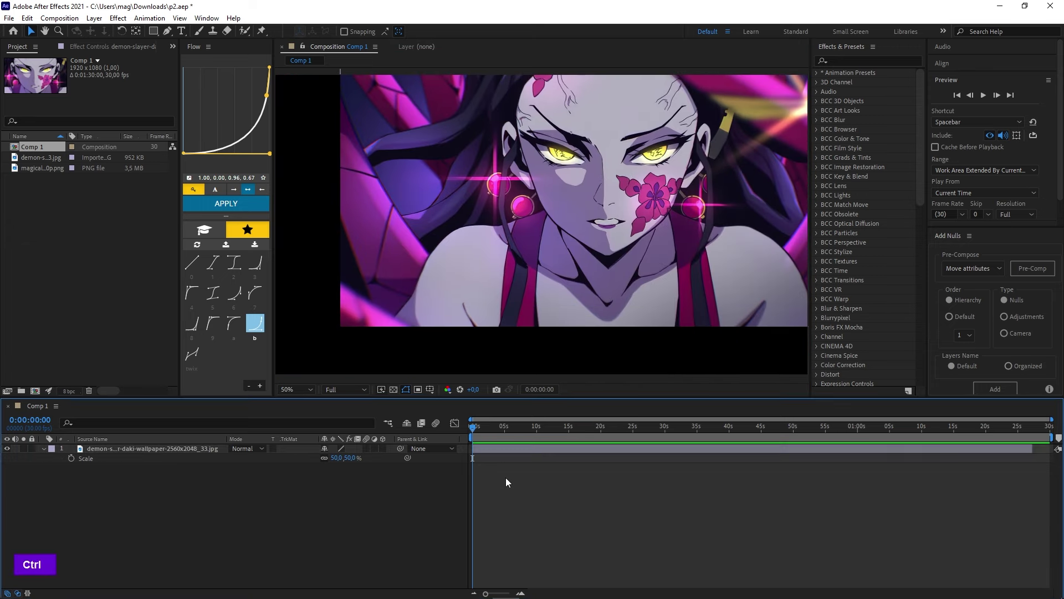
{"action": "key", "text": "ctrl+z"}
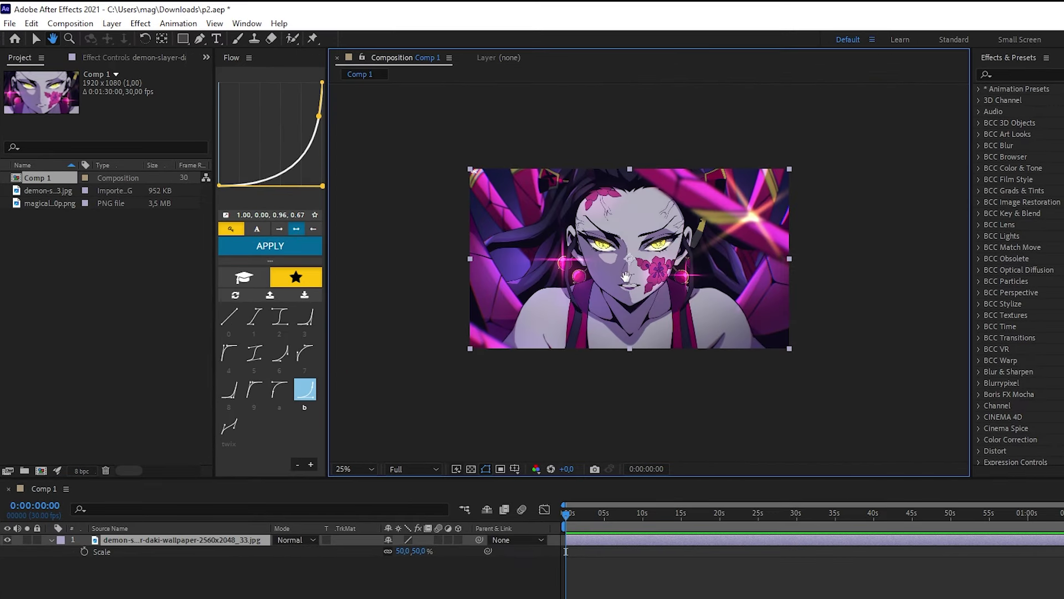
{"action": "scroll", "scroll_direction": "down", "scroll_amount": 3}
{"action": "scroll", "scroll_direction": "up", "scroll_amount": 3}
{"action": "scroll", "scroll_direction": "down", "scroll_amount": 3}
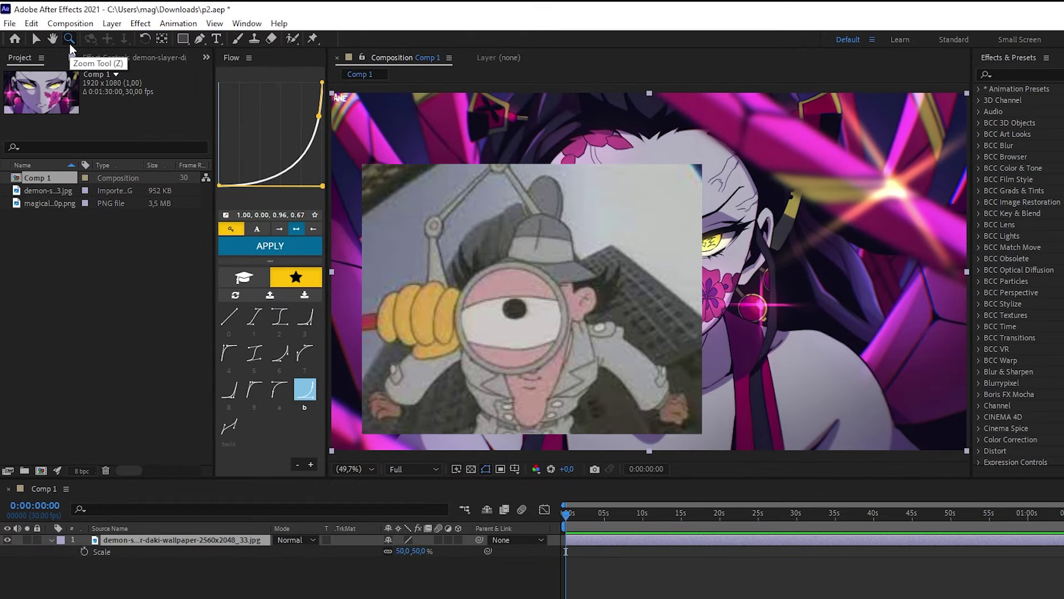
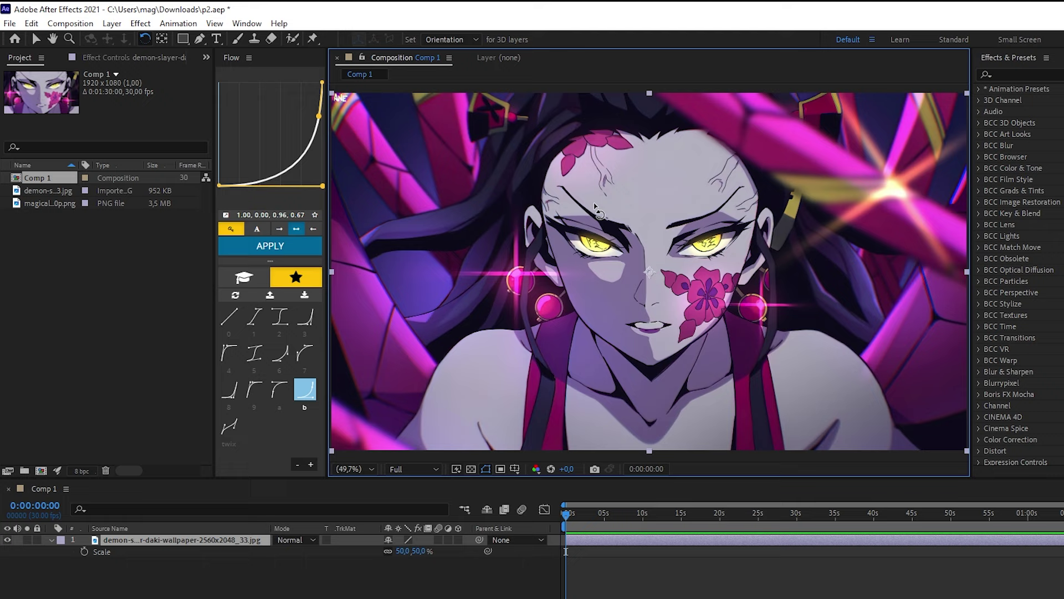
{"action": "key", "text": "ctrl+z"}
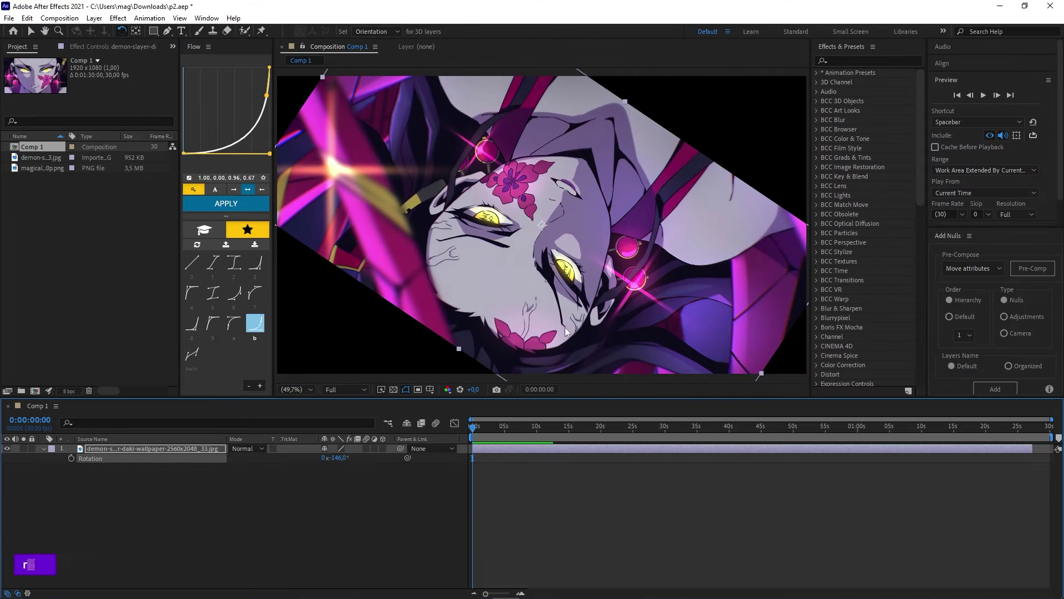
{"action": "type", "text": "50"}
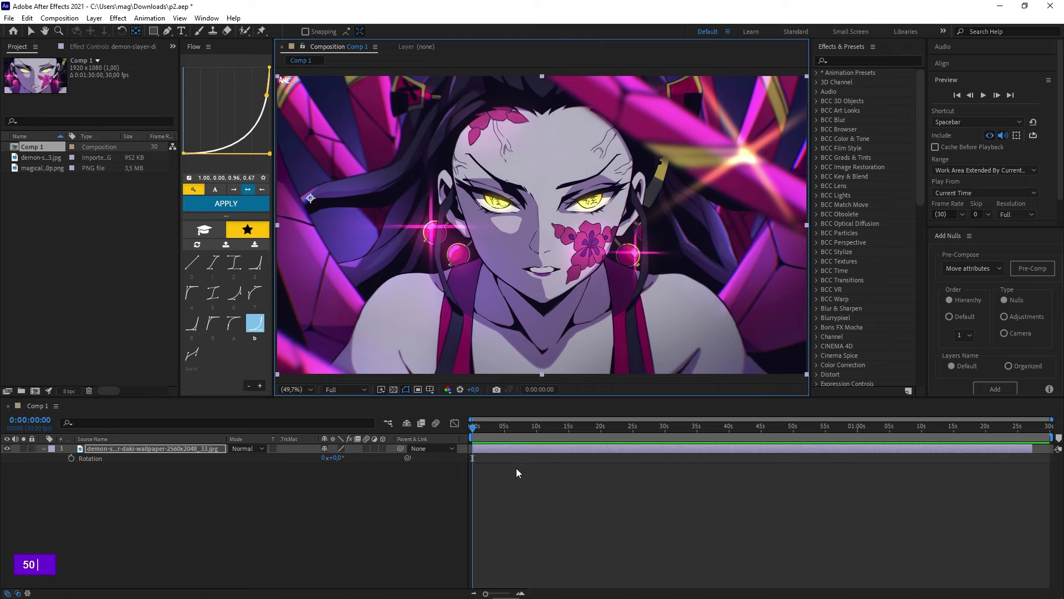
{"action": "type", "text": "r"}
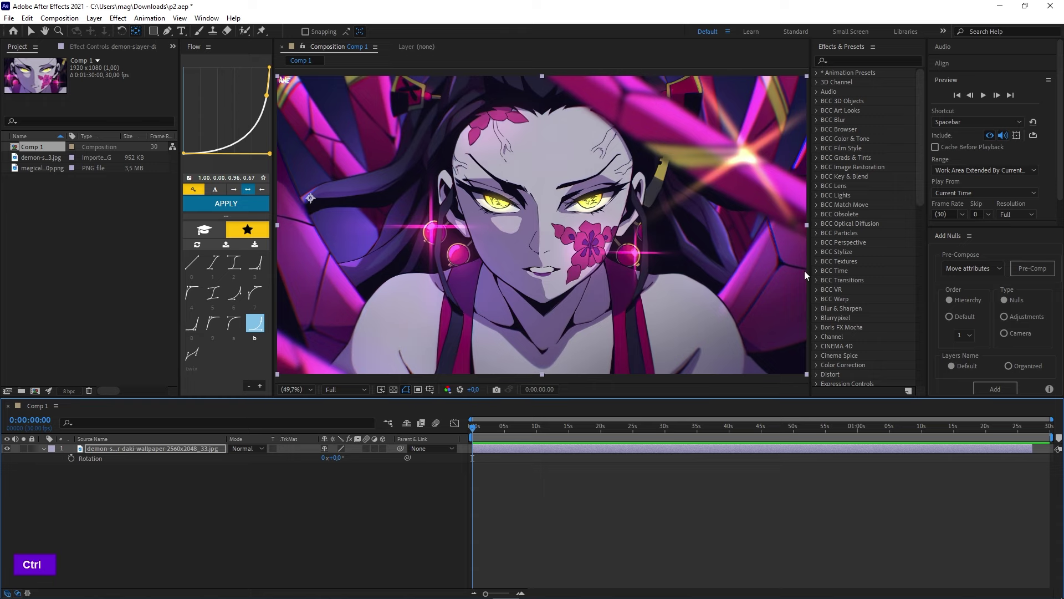
{"action": "key", "text": "ctrl+alt+Home"}
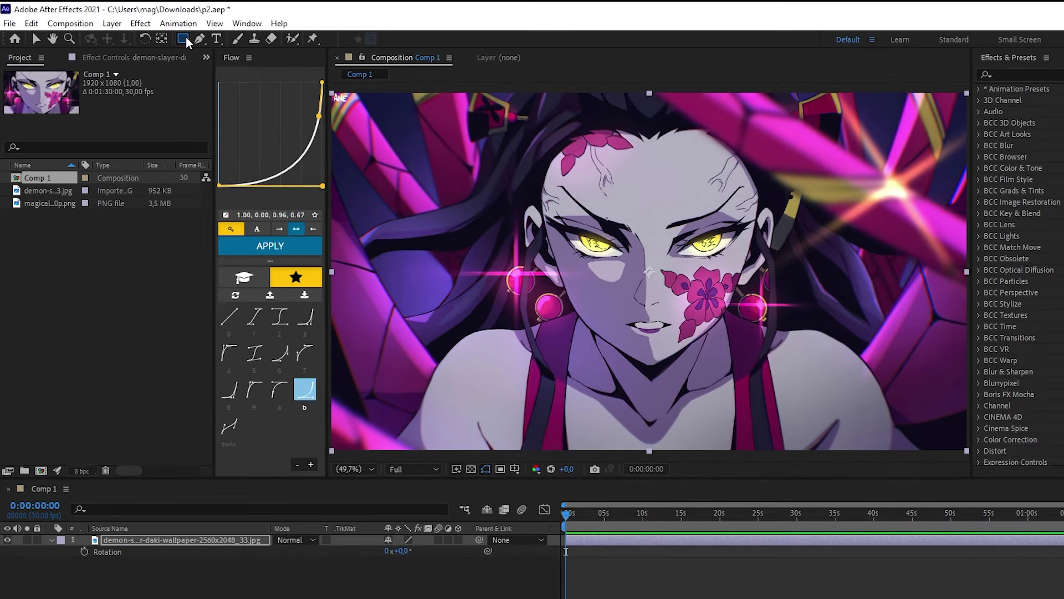
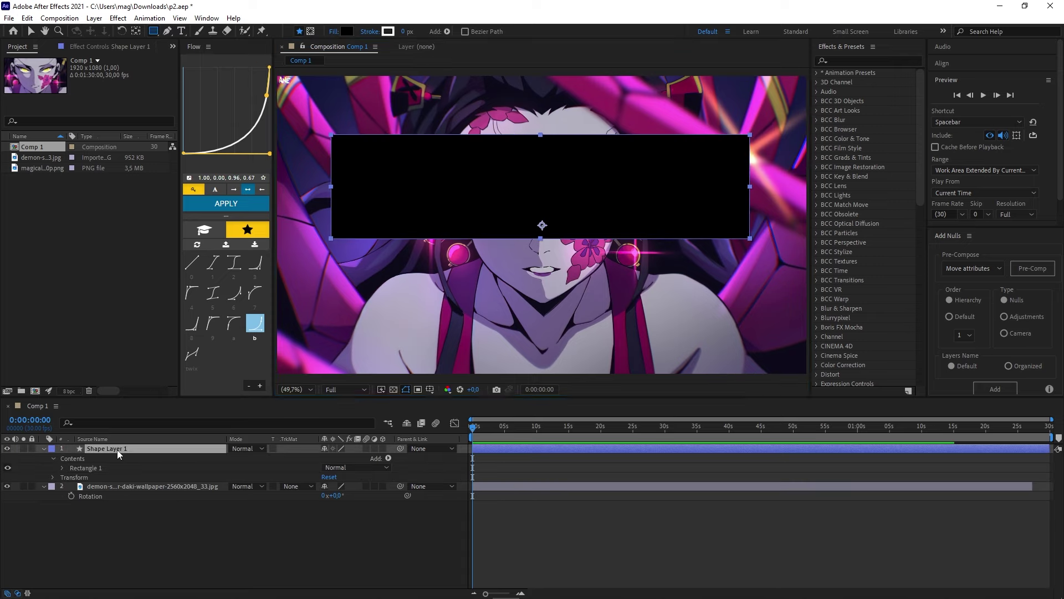
{"action": "right_click", "coordinate": [212, 533]}
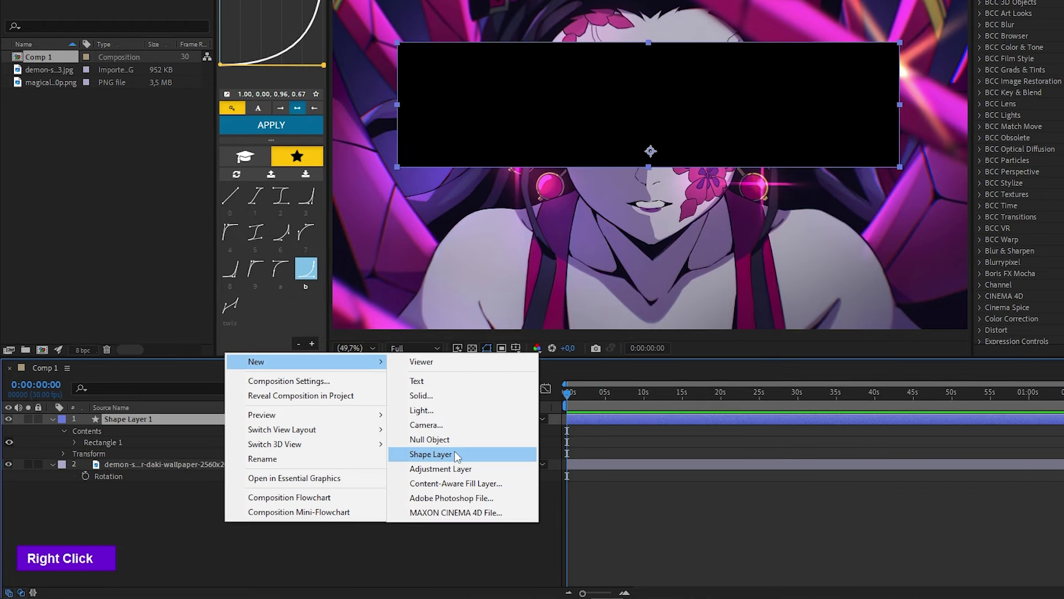
{"action": "key", "text": "Delete"}
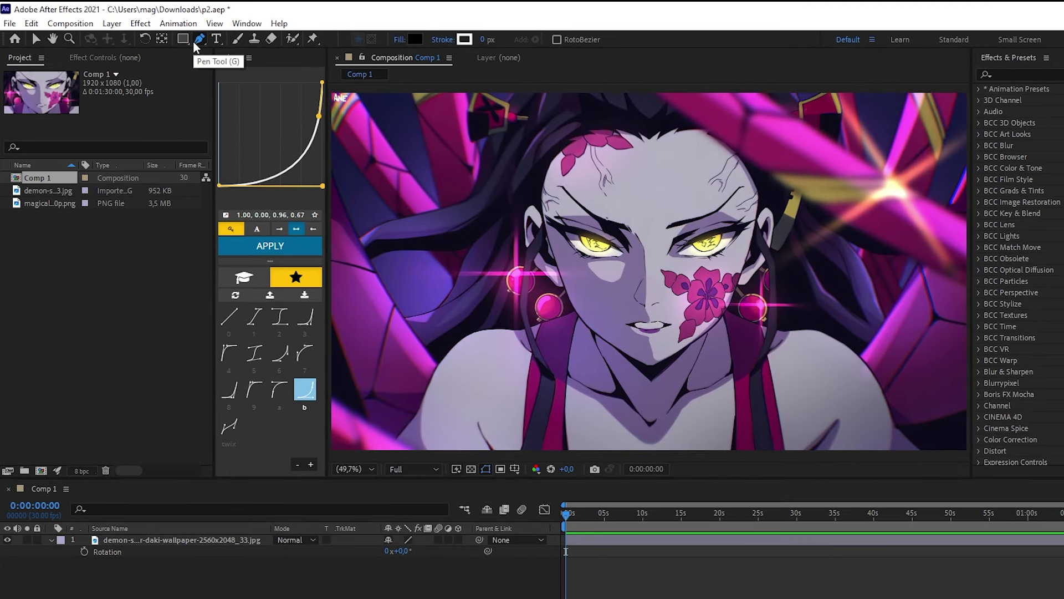
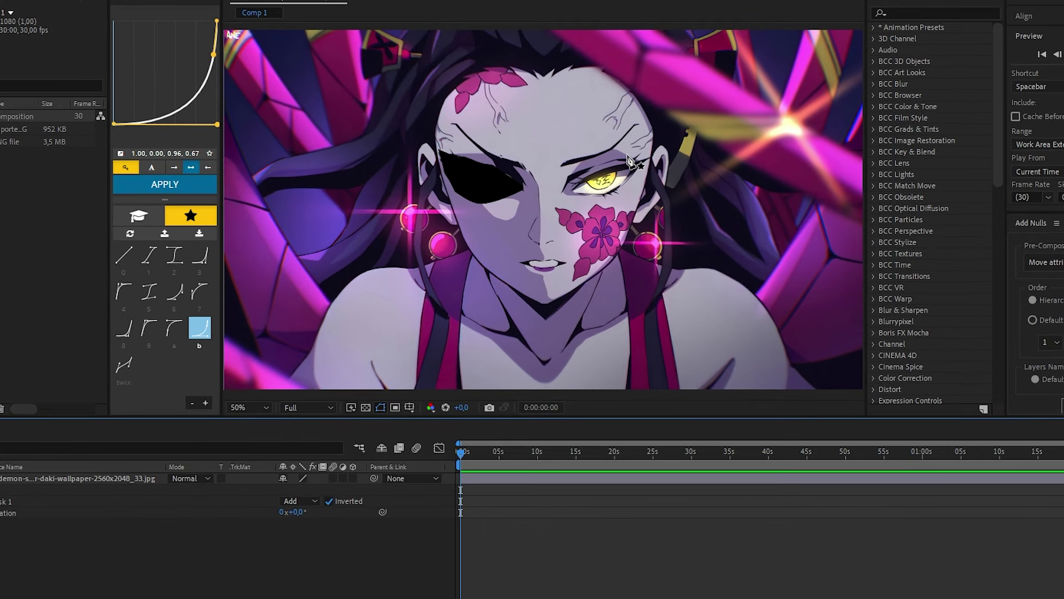
Delete the stray shape layer so only the two eye masks remain on the wallpaper layer
{"action": "scroll", "scroll_direction": "up", "scroll_amount": 3}
{"action": "double_click", "coordinate": [458, 520]}
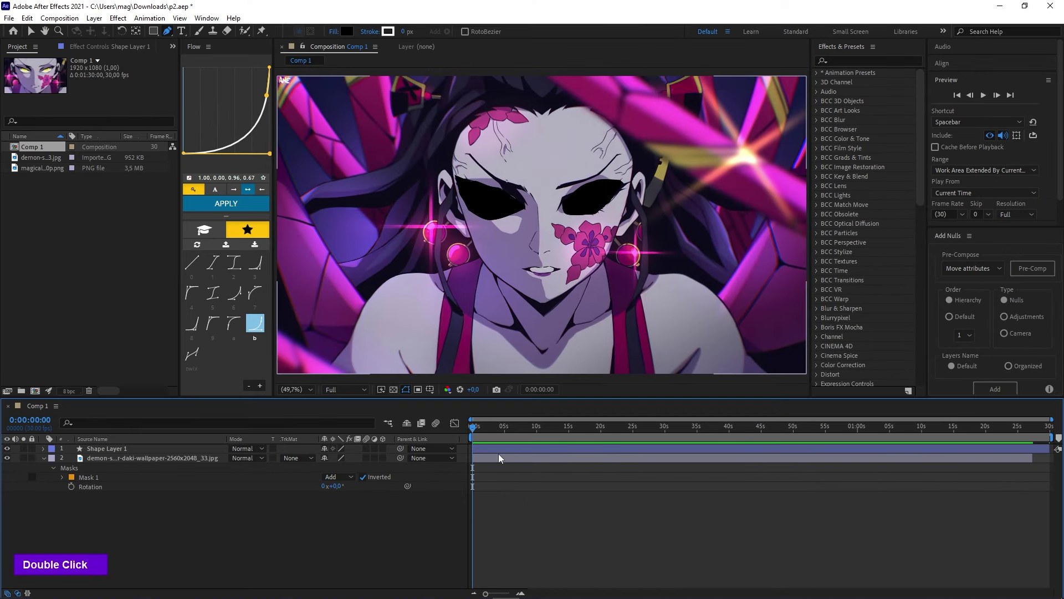
{"action": "double_click", "coordinate": [216, 476]}
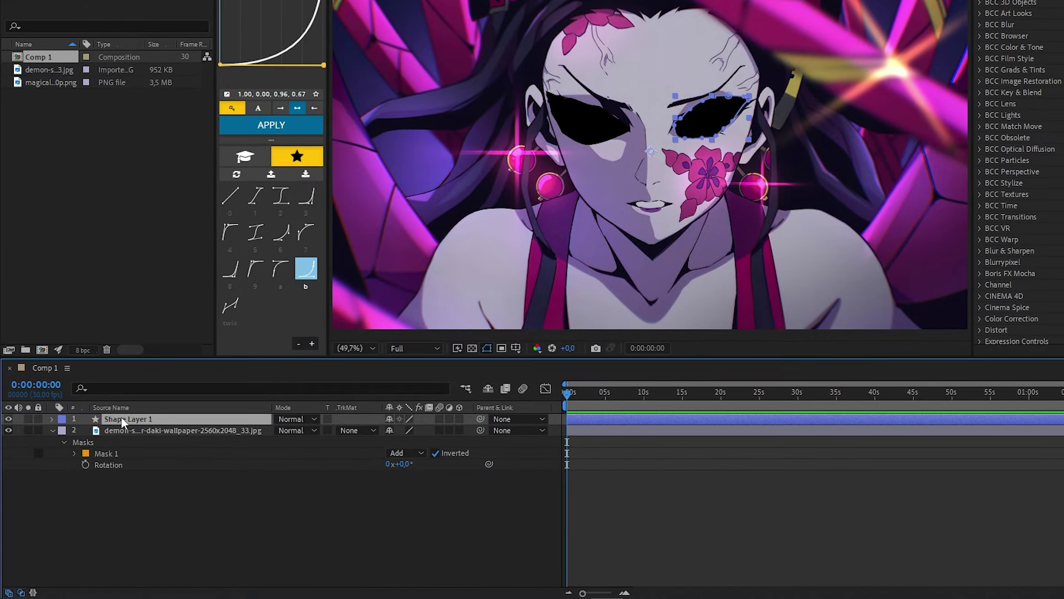
{"action": "key", "text": "Delete"}
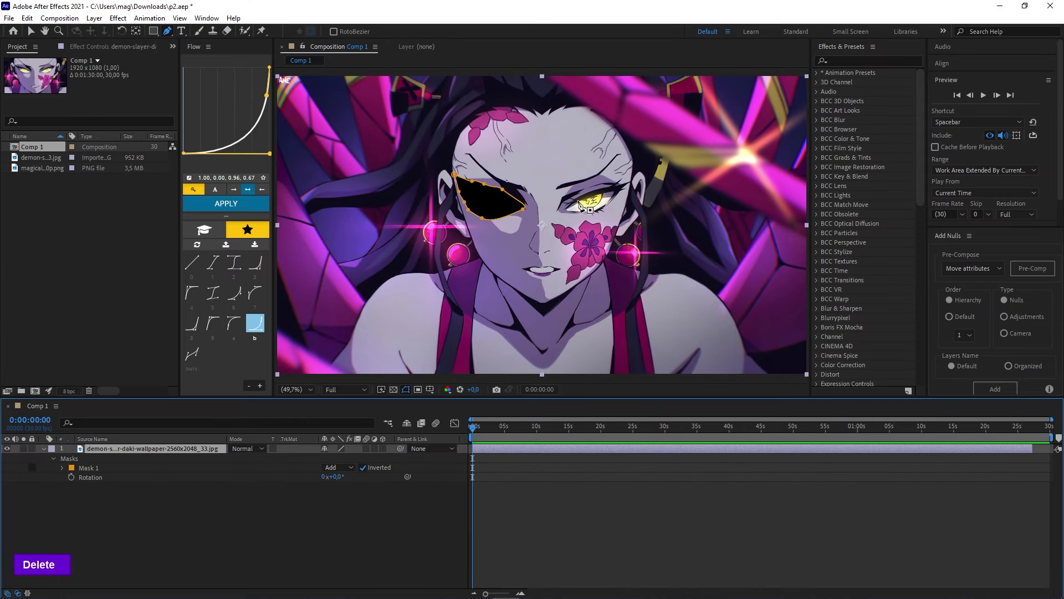
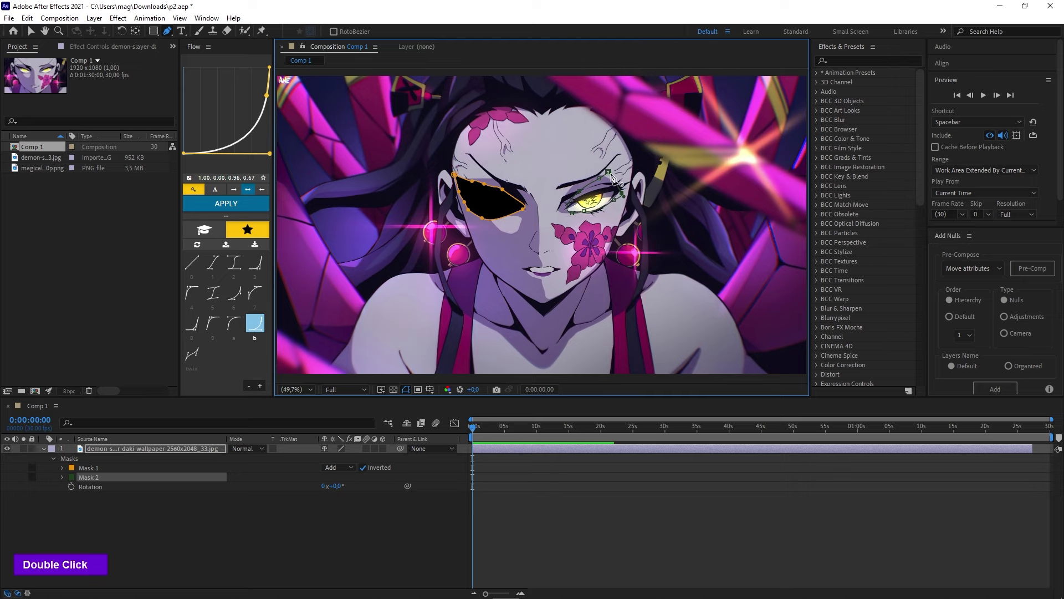
{"action": "double_click", "coordinate": [382, 477]}
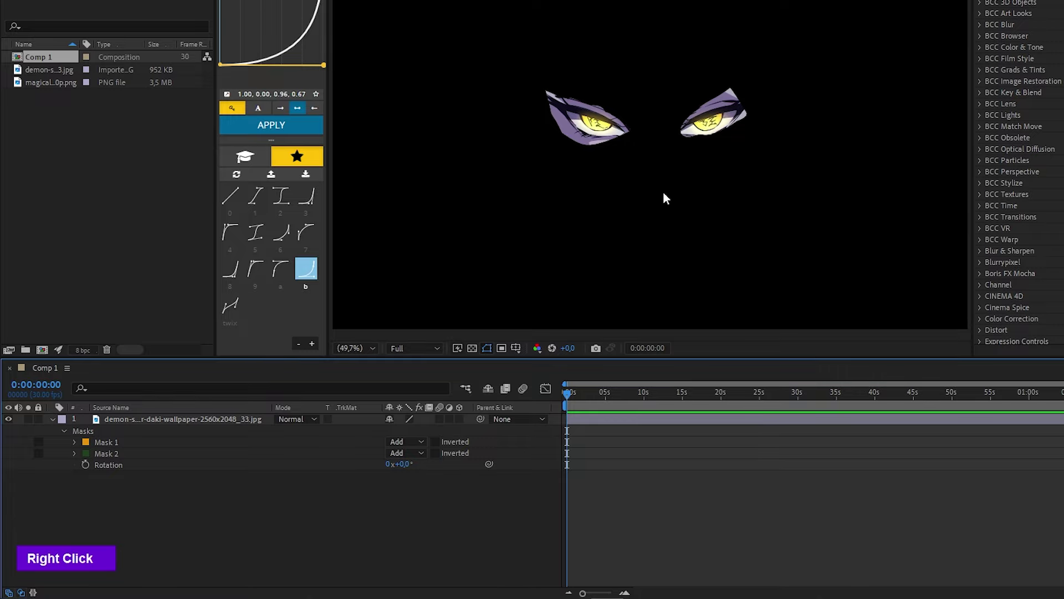
Reveal Mask 1's settings and feather it to 142 pixels so the eyes fade into black
{"action": "scroll", "scroll_direction": "down", "scroll_amount": 3}
{"action": "scroll", "scroll_direction": "up", "scroll_amount": 3}
{"action": "double_click", "coordinate": [305, 402]}
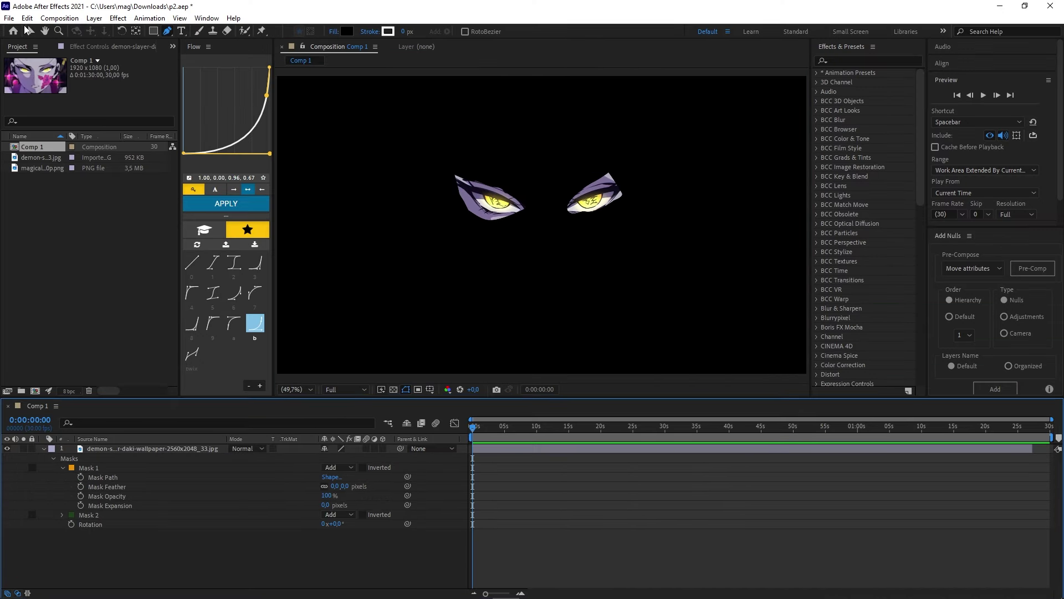
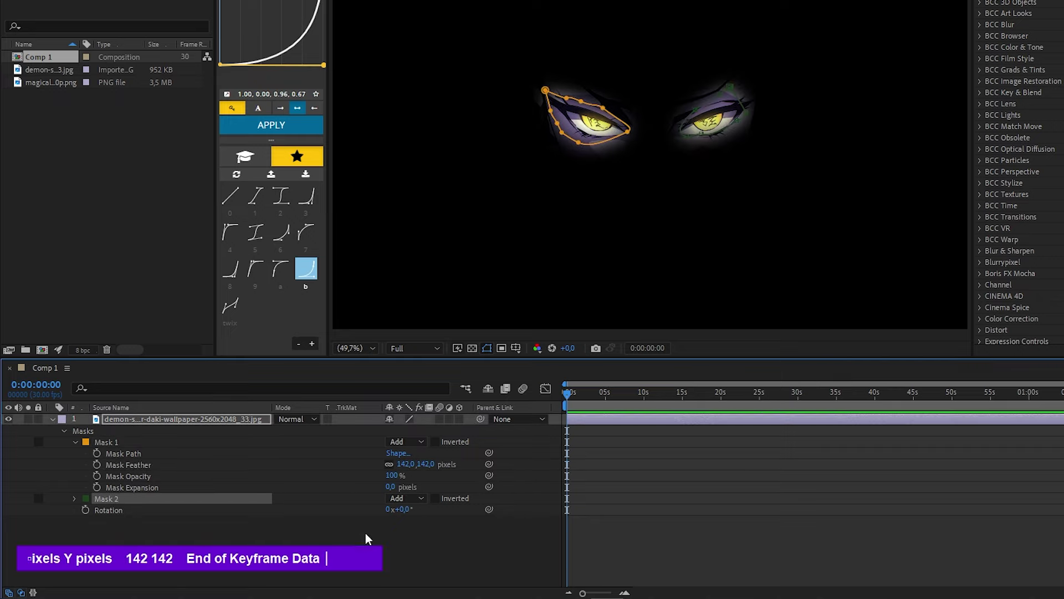
{"action": "scroll", "scroll_direction": "down", "scroll_amount": 3}
{"action": "scroll", "scroll_direction": "up", "scroll_amount": 3}
{"action": "scroll", "scroll_direction": "down", "scroll_amount": 3}
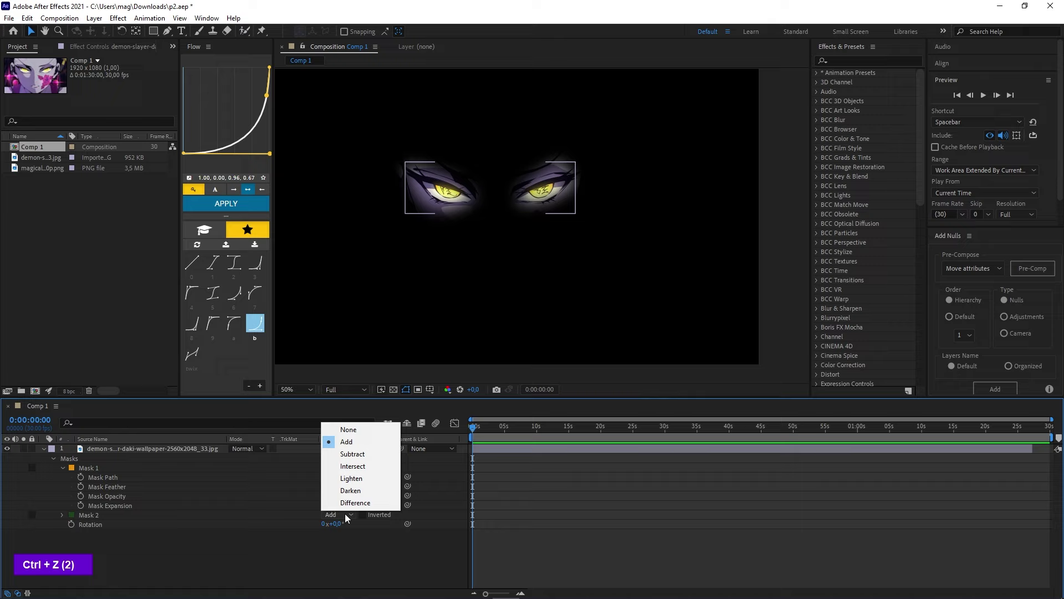
Delete the masks, add test text 'GVWSegVWSE' in Olde English, then discard it
{"action": "key", "text": "Delete"}
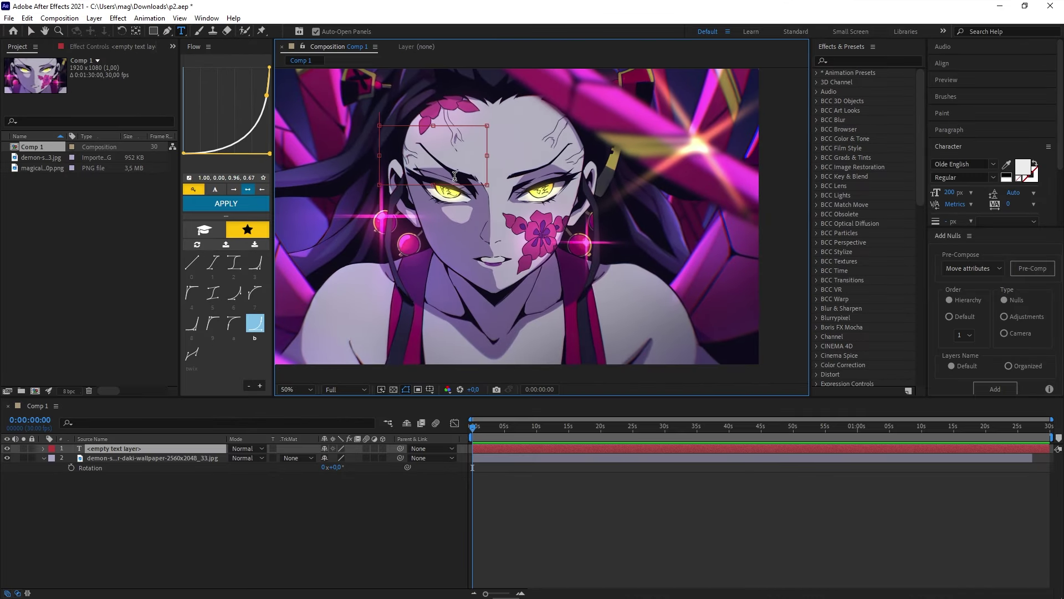
{"action": "type", "text": "GVWSegVWSE"}
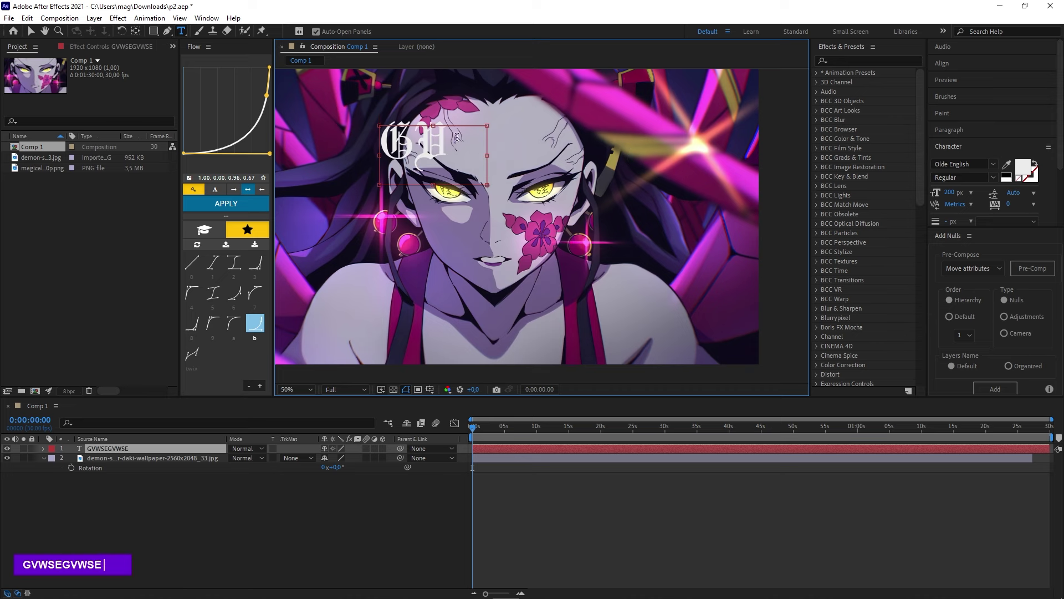
{"action": "key", "text": "Delete"}
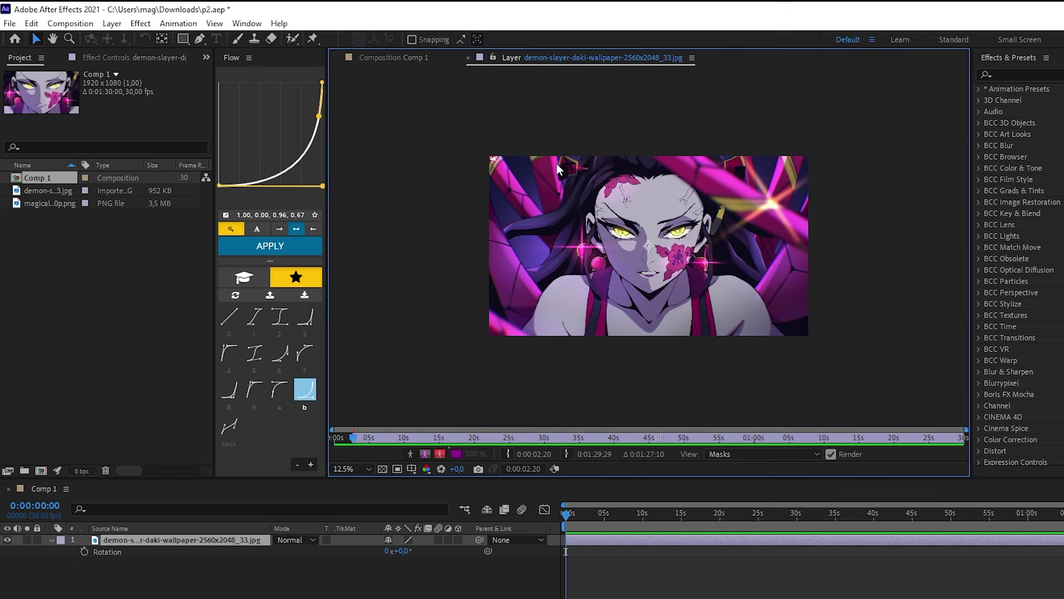
Restyle the brush stroke to black, Diameter 135, Hardness 0 and Spacing 154%, undoing test strokes
{"action": "scroll", "scroll_direction": "up", "scroll_amount": 3}
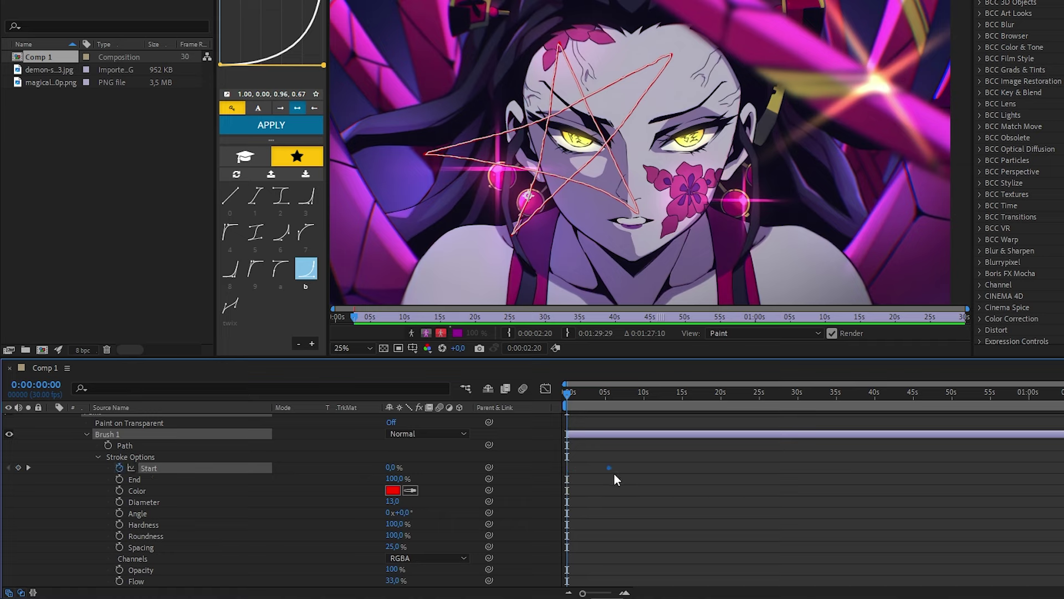
{"action": "scroll", "scroll_direction": "up", "scroll_amount": 3}
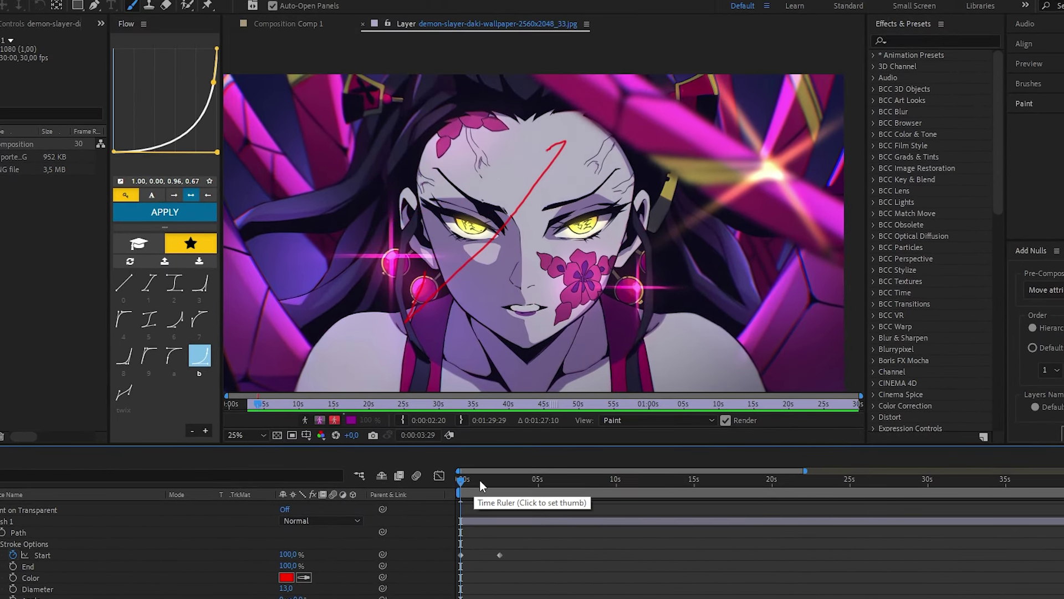
{"action": "key", "text": "ctrl+z"}
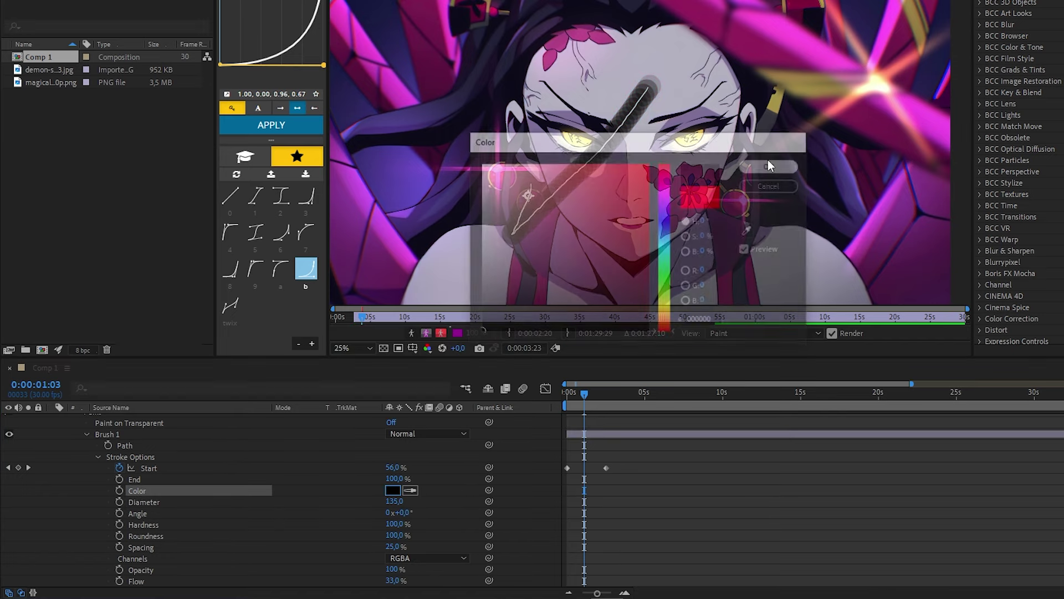
{"action": "key", "text": "ctrl+z"}
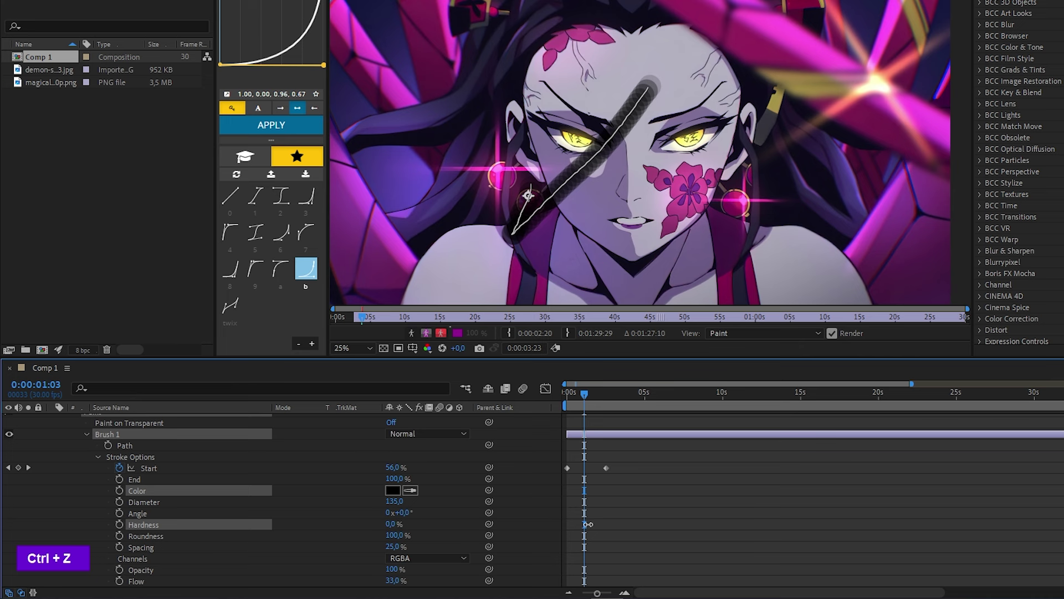
Return to the wallpaper layer in its own Layer viewer with the stroke cleared
{"action": "scroll", "scroll_direction": "down", "scroll_amount": 3}
{"action": "scroll", "scroll_direction": "up", "scroll_amount": 3}
{"action": "double_click", "coordinate": [219, 34]}
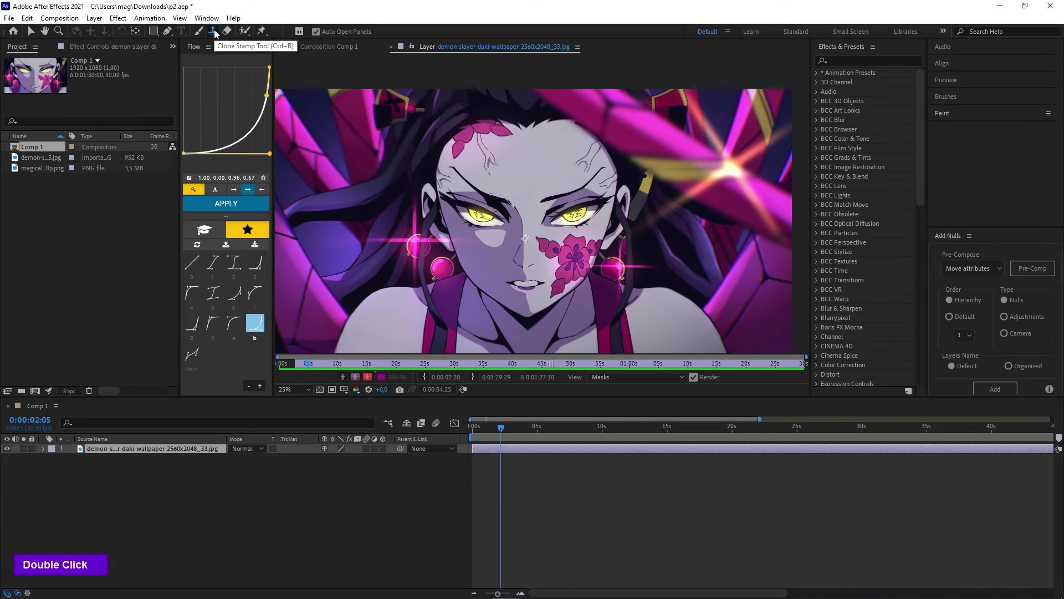
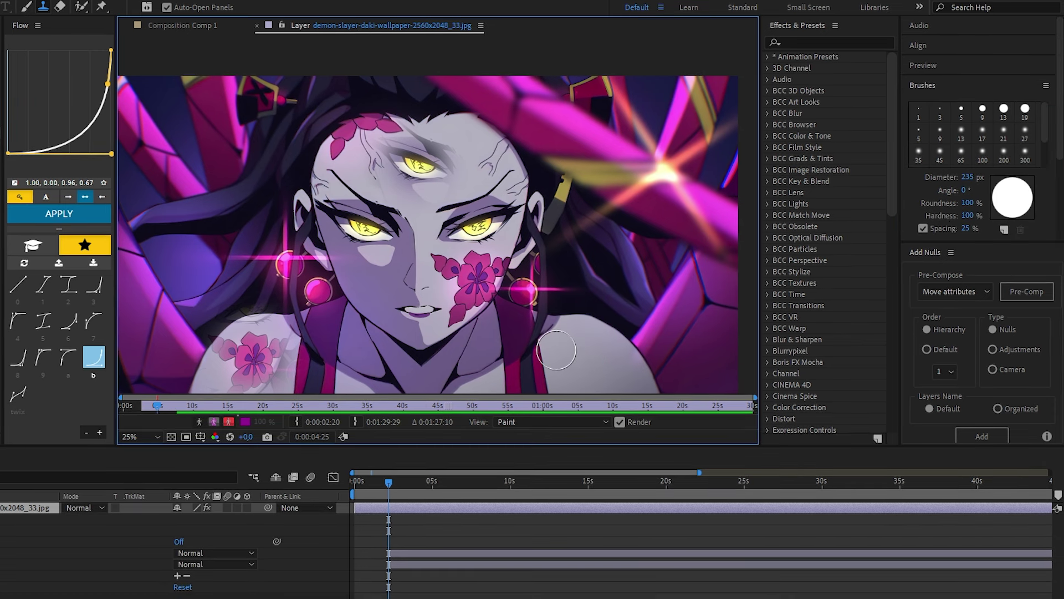
Switch to the Eraser and undo unwanted paint strokes around the eye
{"action": "left_click", "coordinate": [900, 260]}
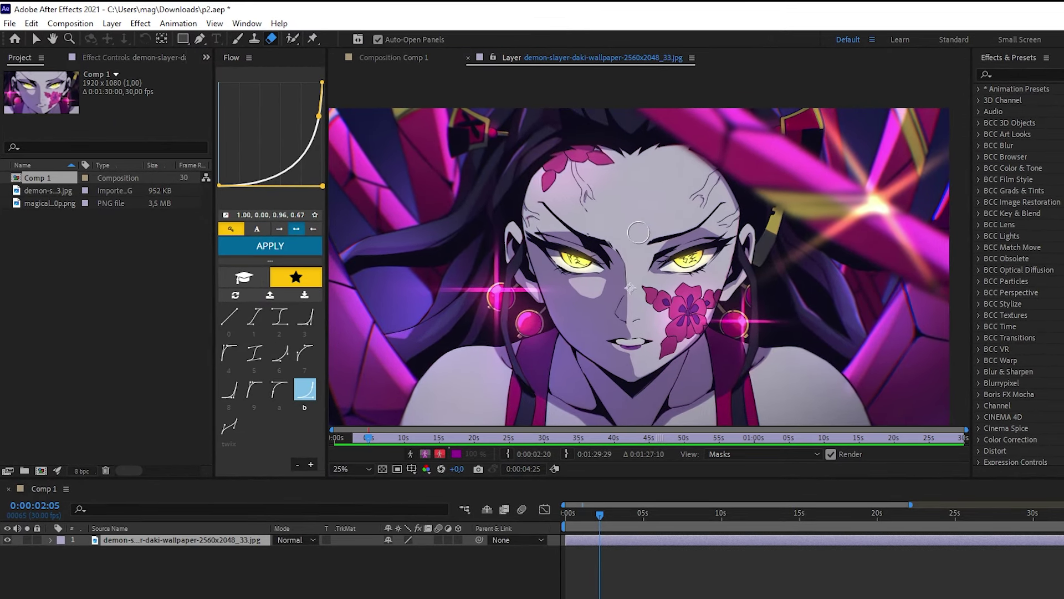
{"action": "key", "text": "ctrl+z"}
{"action": "key", "text": "ctrl+z"}
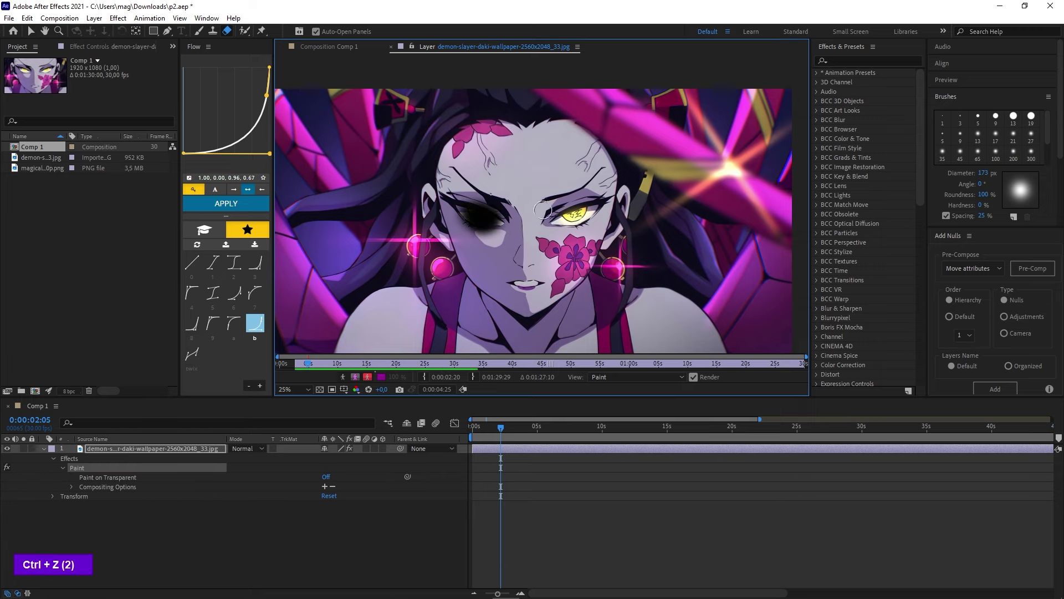
{"action": "key", "text": "ctrl+z"}
{"action": "key", "text": "ctrl+z"}
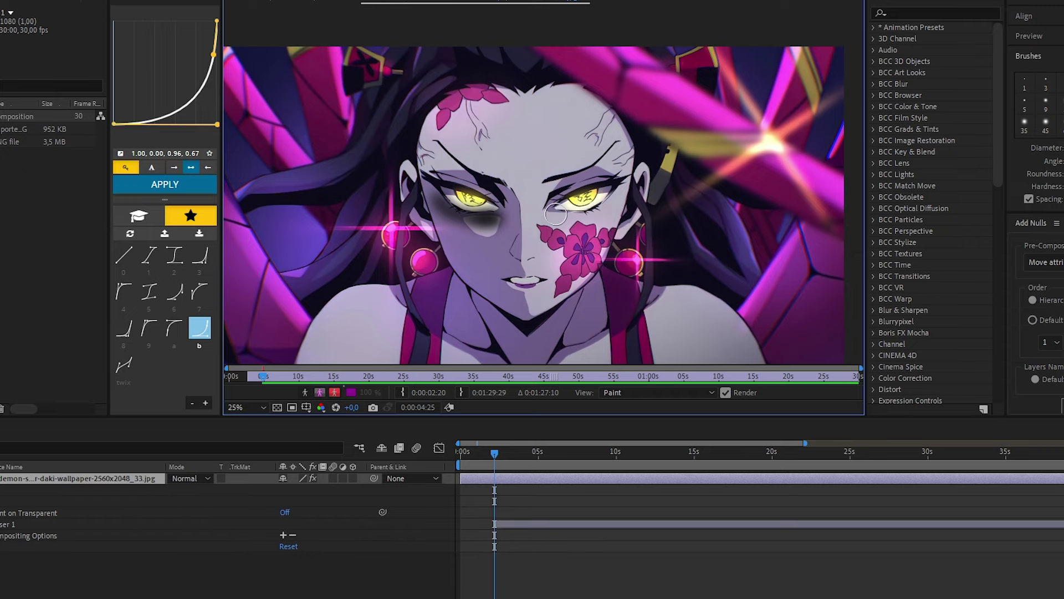
Review the wallpaper layer's Paint effect, leaving two eraser strokes and a dark patch under one eye
{"action": "scroll", "scroll_direction": "down", "scroll_amount": 3}
{"action": "scroll", "scroll_direction": "up", "scroll_amount": 3}
{"action": "scroll", "scroll_direction": "down", "scroll_amount": 3}
{"action": "scroll", "scroll_direction": "up", "scroll_amount": 3}
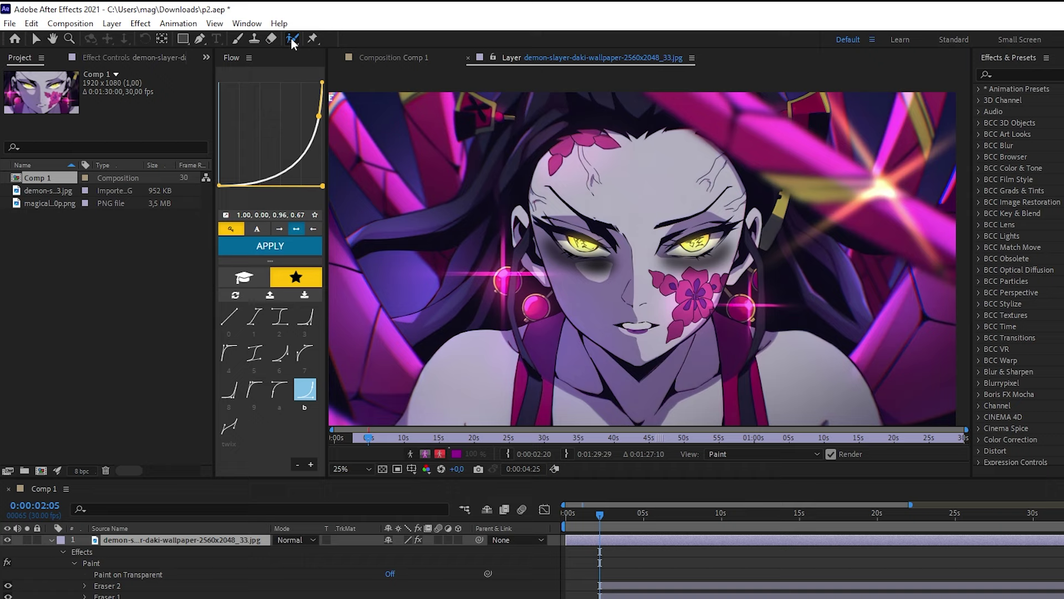
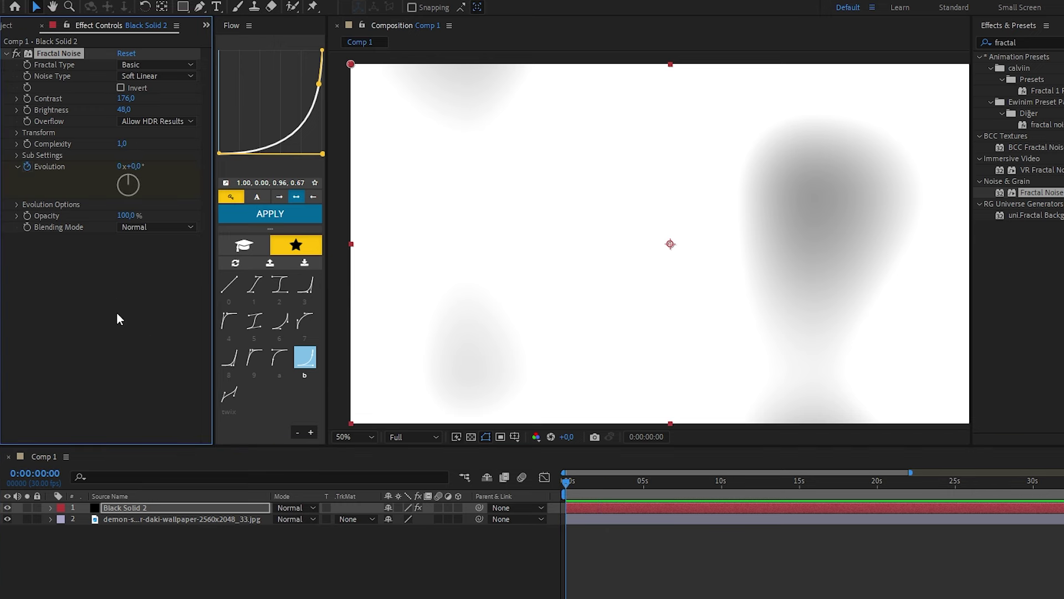
Preview the Fractal Noise Evolution keyframed from 0s to 3s so the blobs morph
{"action": "scroll", "scroll_direction": "up", "scroll_amount": 3}
{"action": "scroll", "scroll_direction": "up", "scroll_amount": 3}
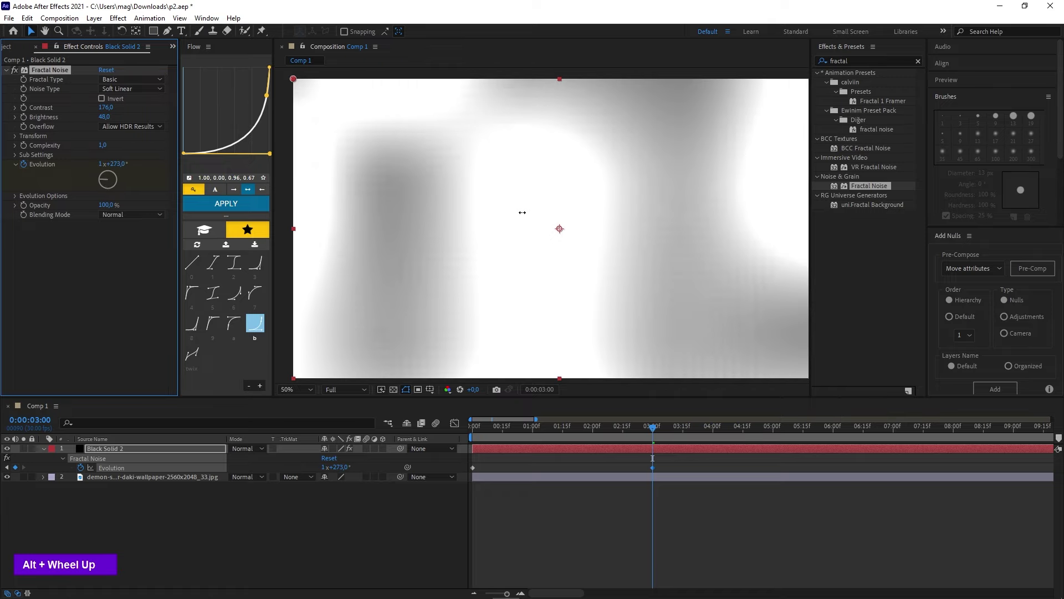
{"action": "key", "text": "space"}
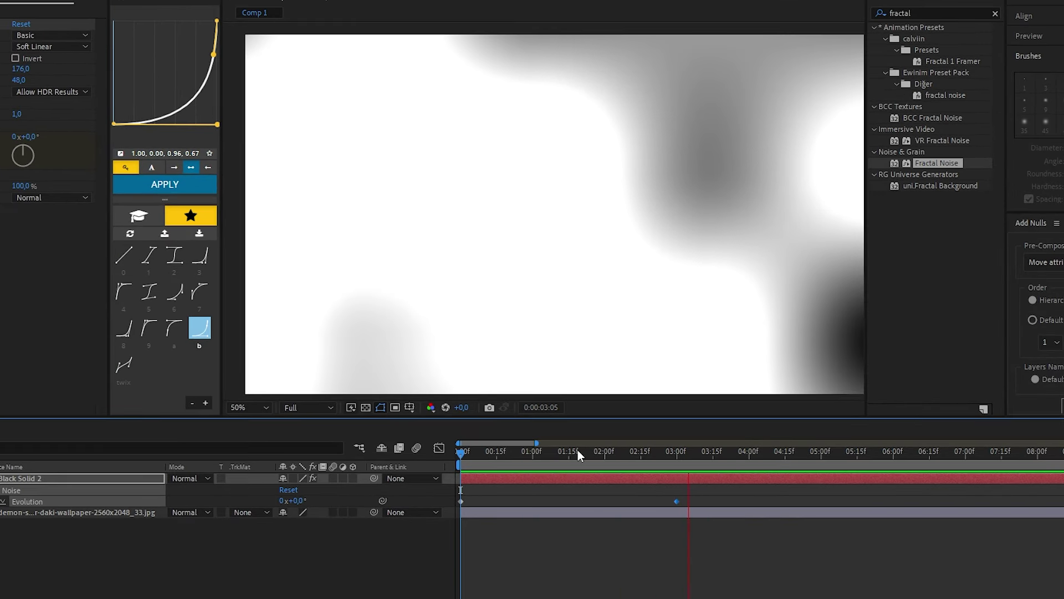
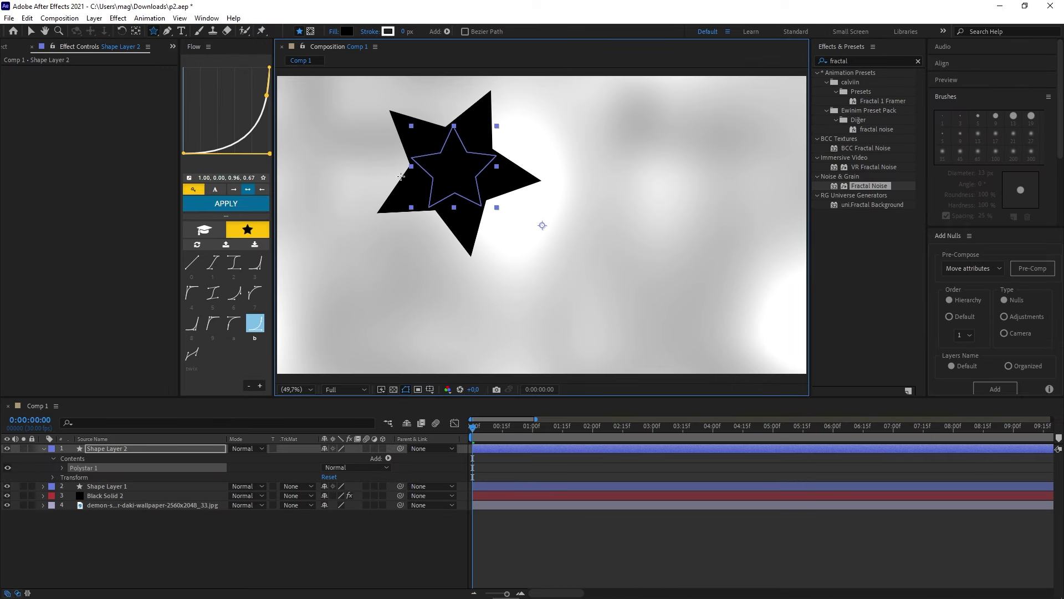
Centre the star's anchor point and reveal all its transform properties
{"action": "key", "text": "v"}
{"action": "type", "text": "r"}
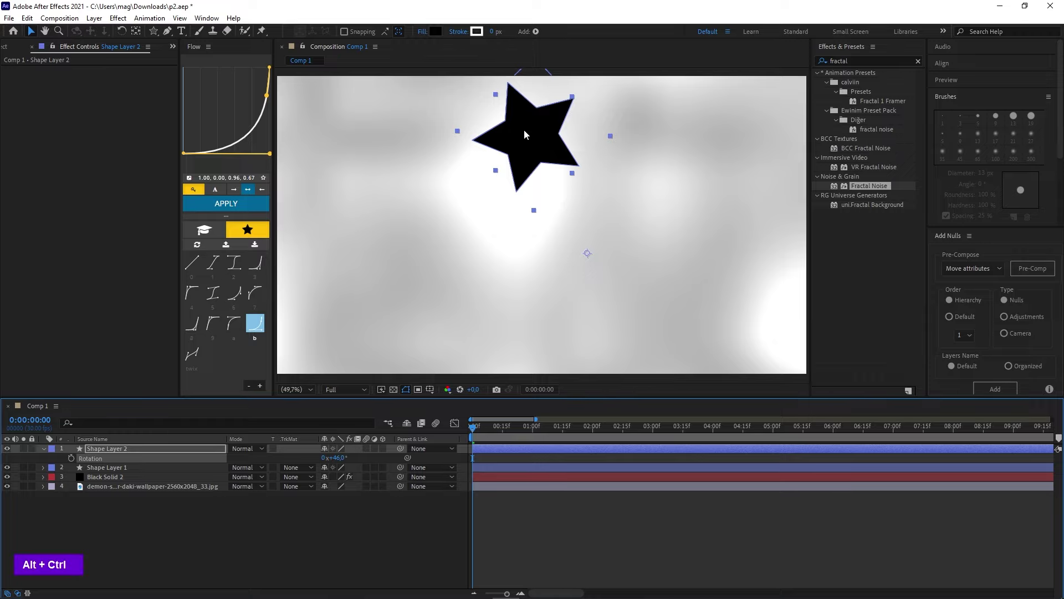
{"action": "key", "text": "ctrl+alt+Home"}
{"action": "key", "text": "ctrl+alt+Home"}
{"action": "type", "text": "r"}
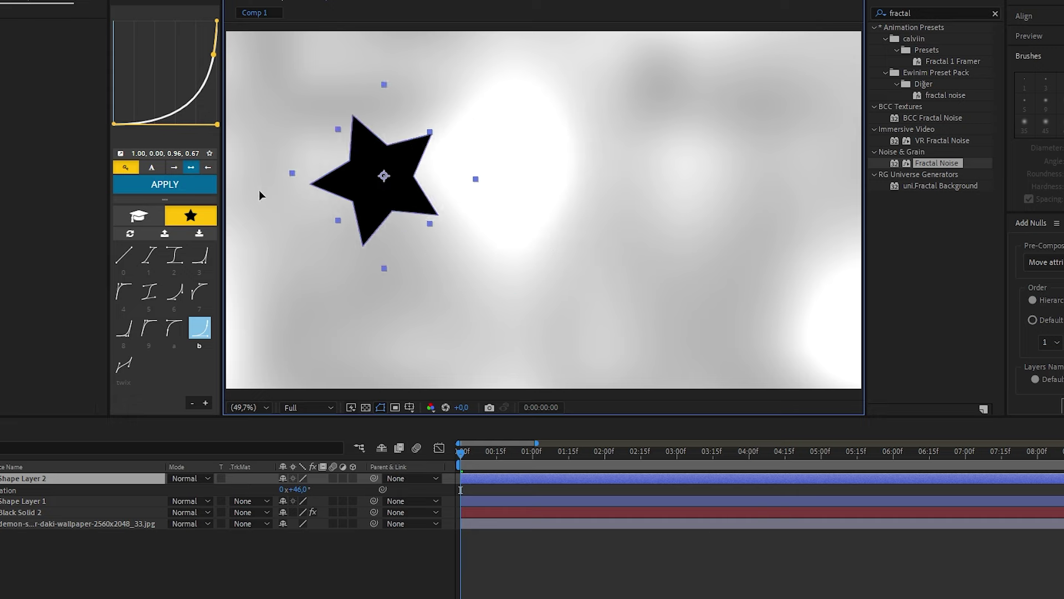
{"action": "double_click", "coordinate": [122, 455]}
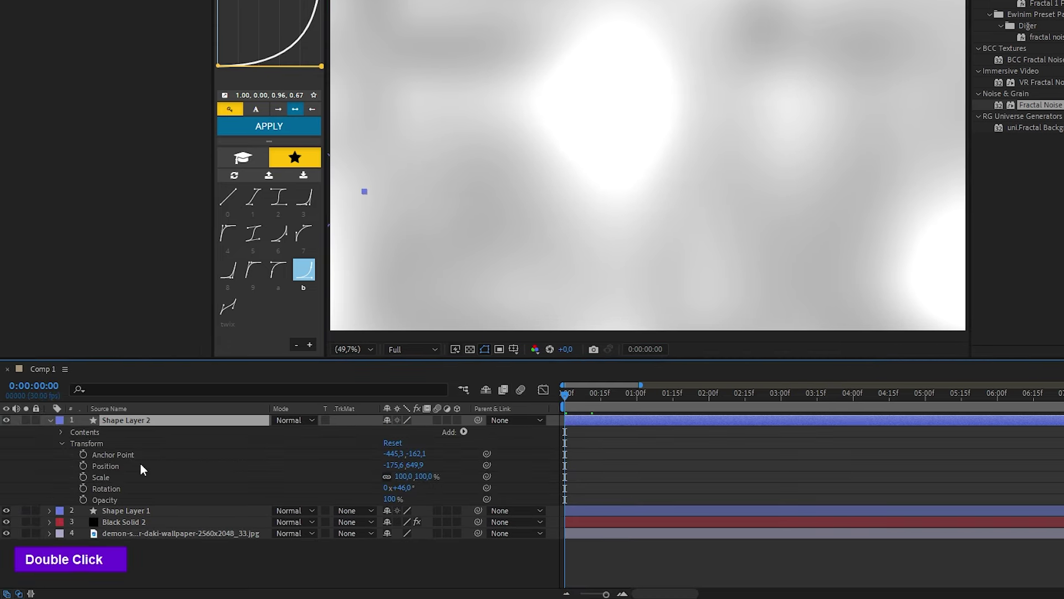
Keyframe the star's Position, Scale and Rotation so it flies in growing and spinning, then preview
{"action": "scroll", "scroll_direction": "down", "scroll_amount": 3}
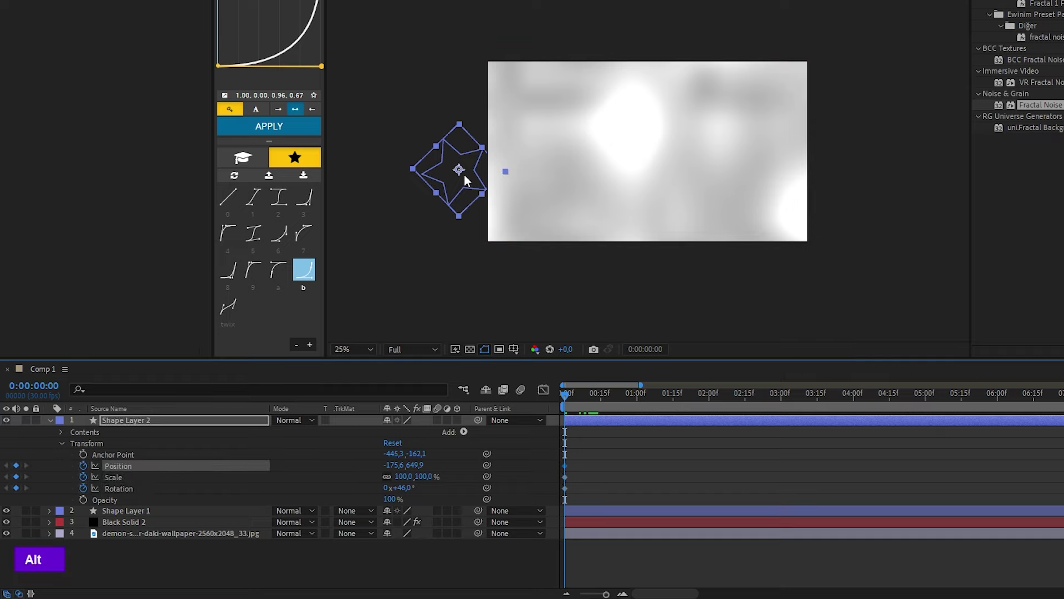
{"action": "double_click", "coordinate": [209, 496]}
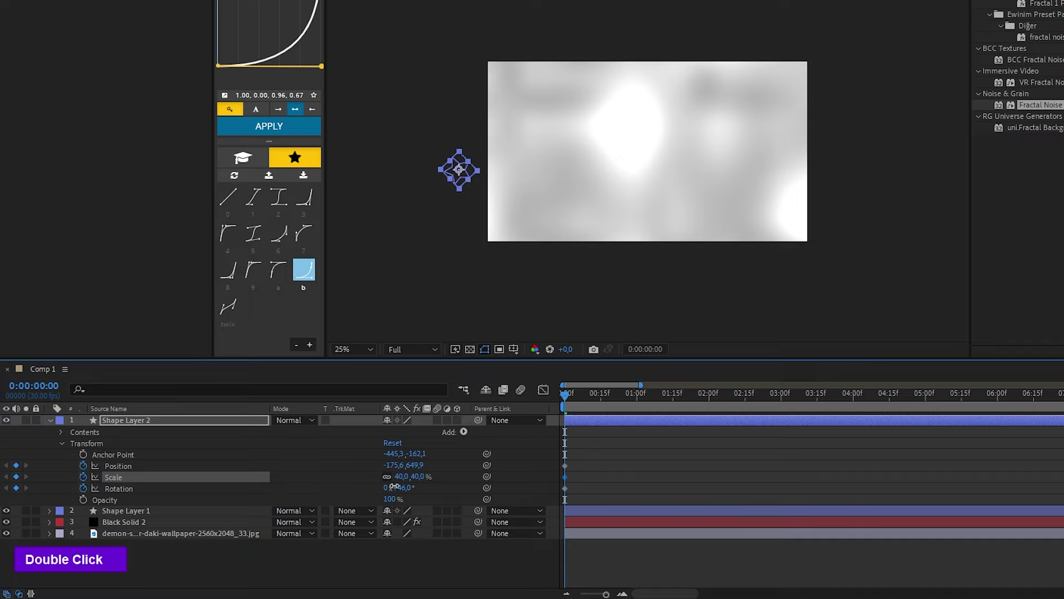
{"action": "scroll", "scroll_direction": "up", "scroll_amount": 3}
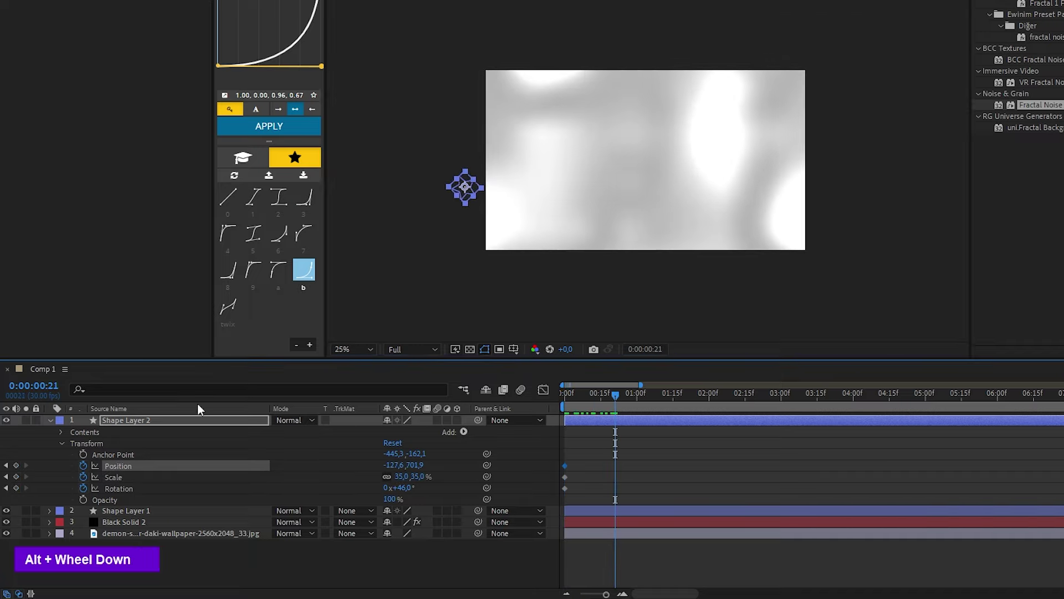
{"action": "scroll", "scroll_direction": "down", "scroll_amount": 3}
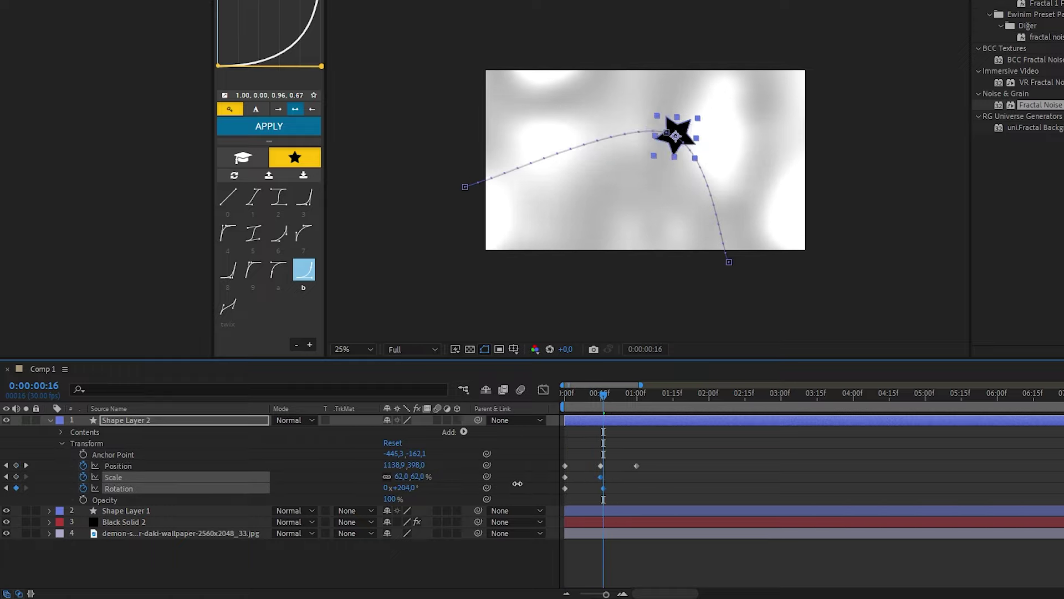
{"action": "key", "text": "space"}
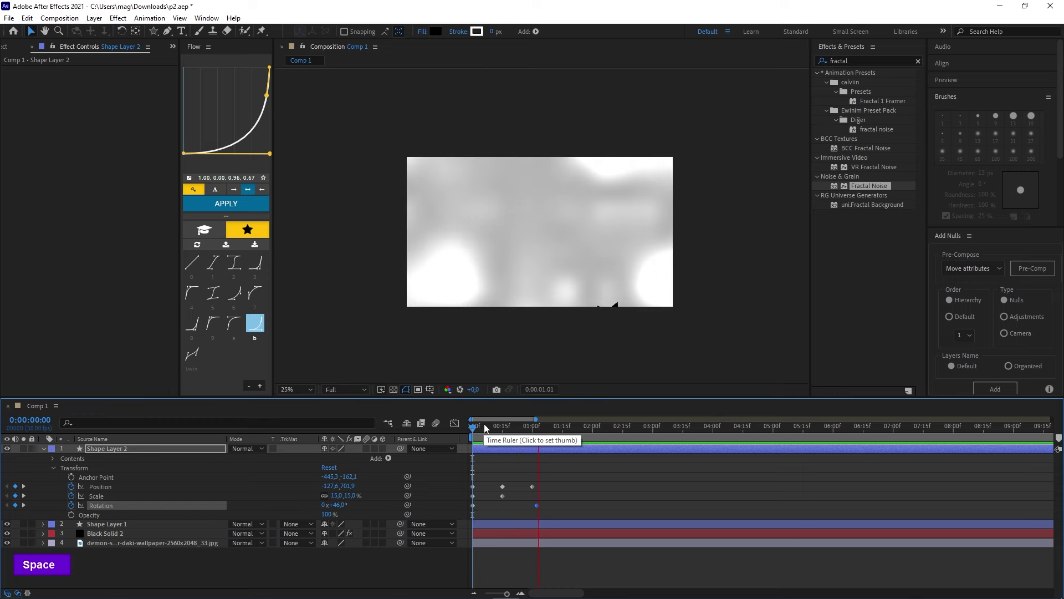
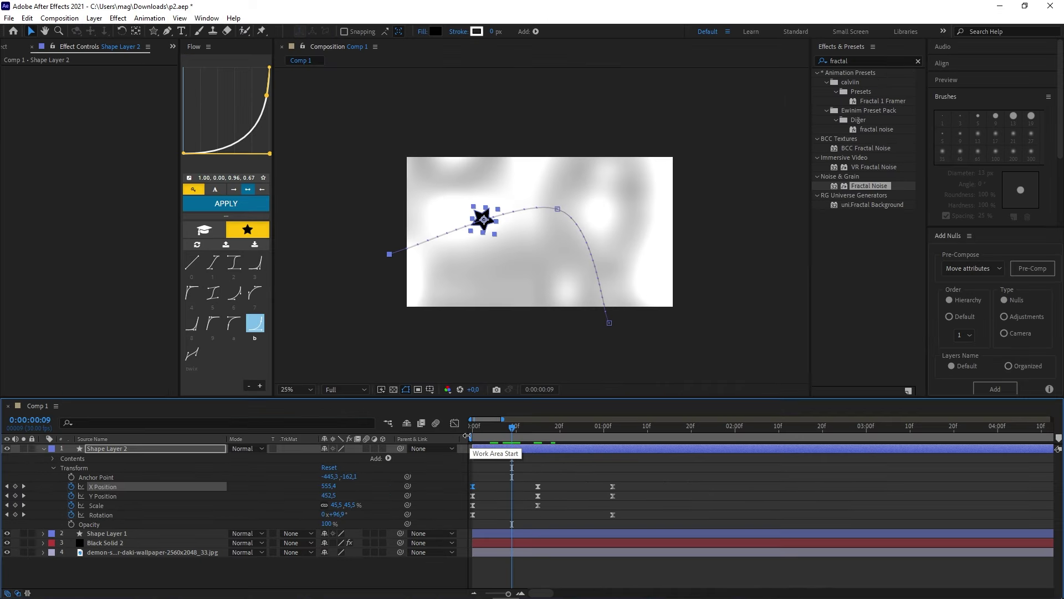
Apply an eased Flow curve to the star's selected position keyframes
{"action": "scroll", "scroll_direction": "up", "scroll_amount": 3}
{"action": "key", "text": "ctrl+z"}
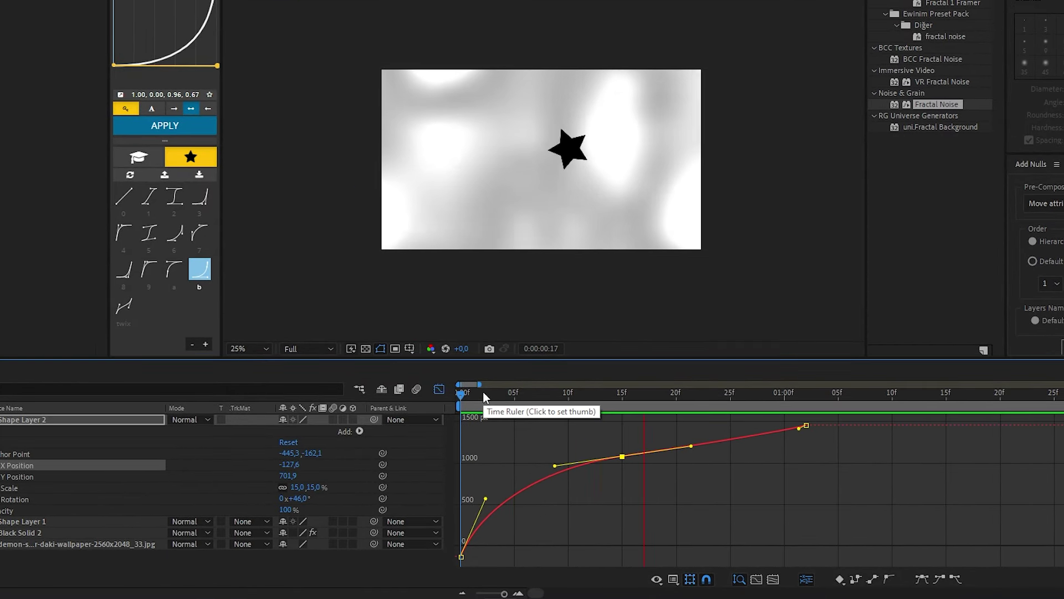
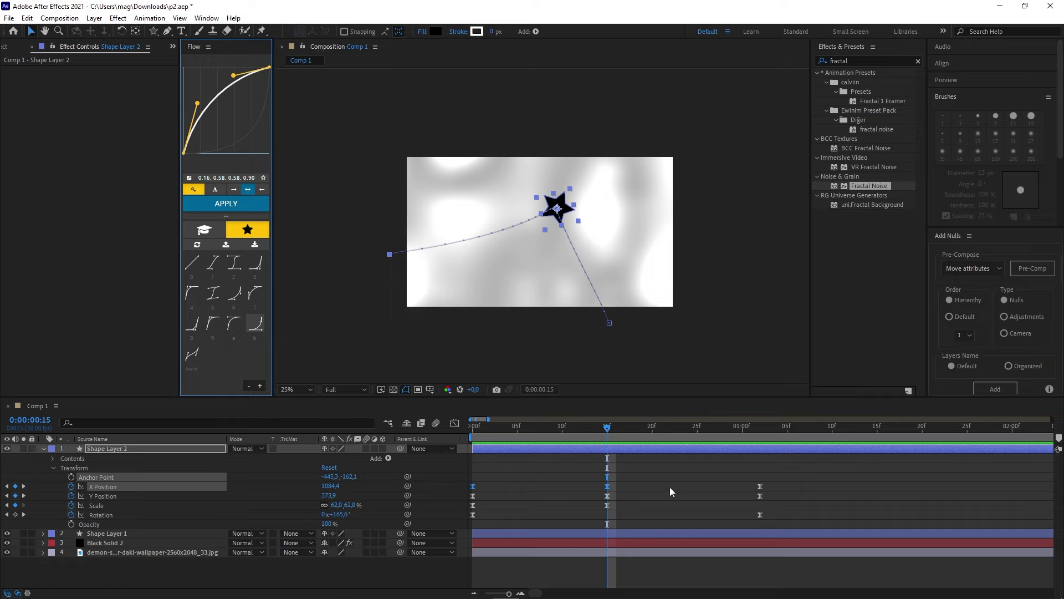
{"action": "right_click", "coordinate": [589, 444]}
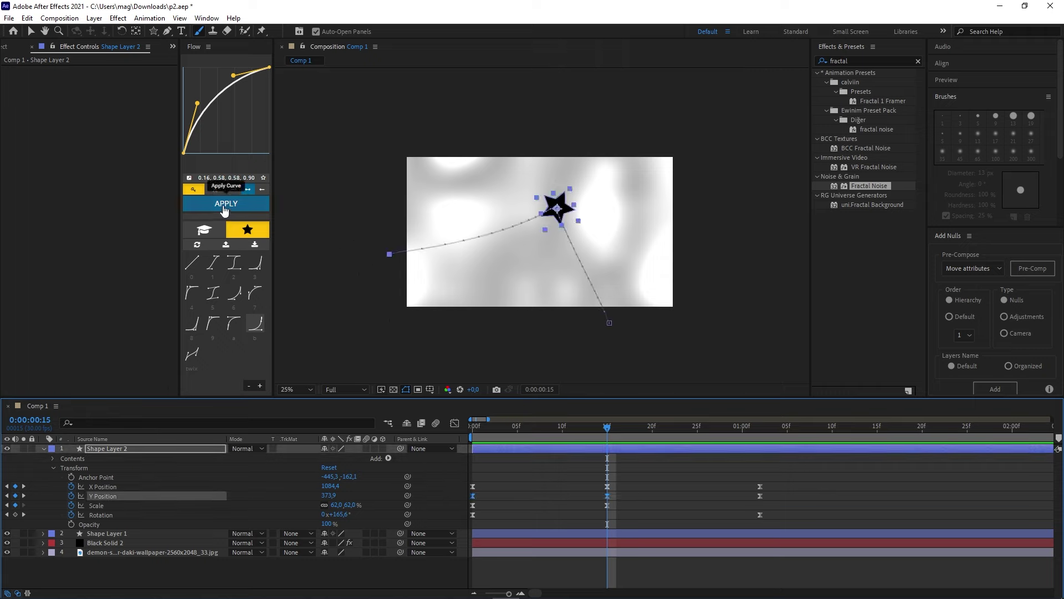
{"action": "double_click", "coordinate": [476, 498]}
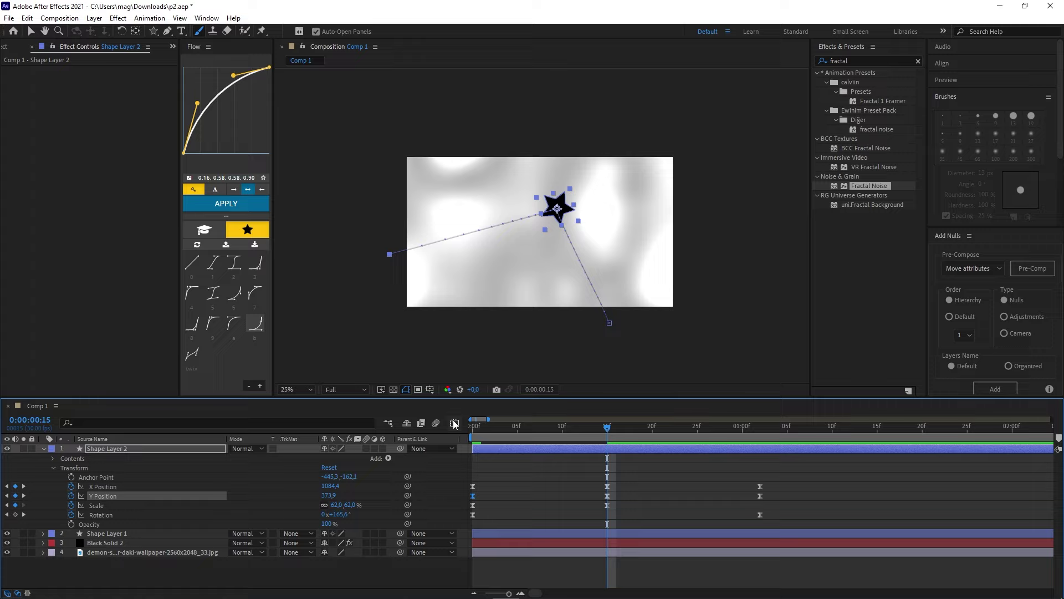
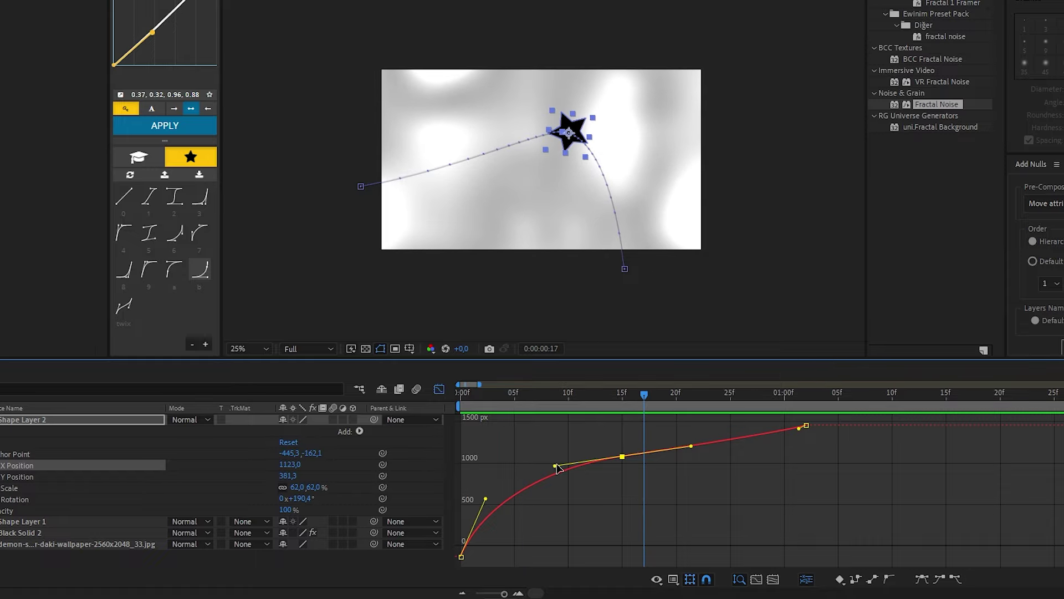
Ease the Scale and Rotation curves in the Graph Editor, preview, and return to keyframe view
{"action": "double_click", "coordinate": [456, 434]}
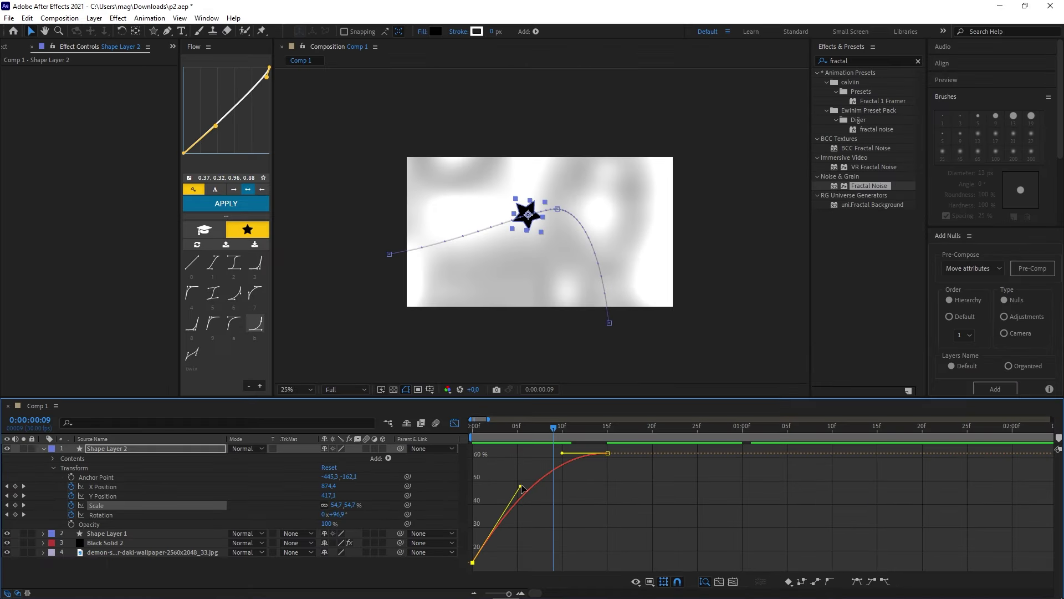
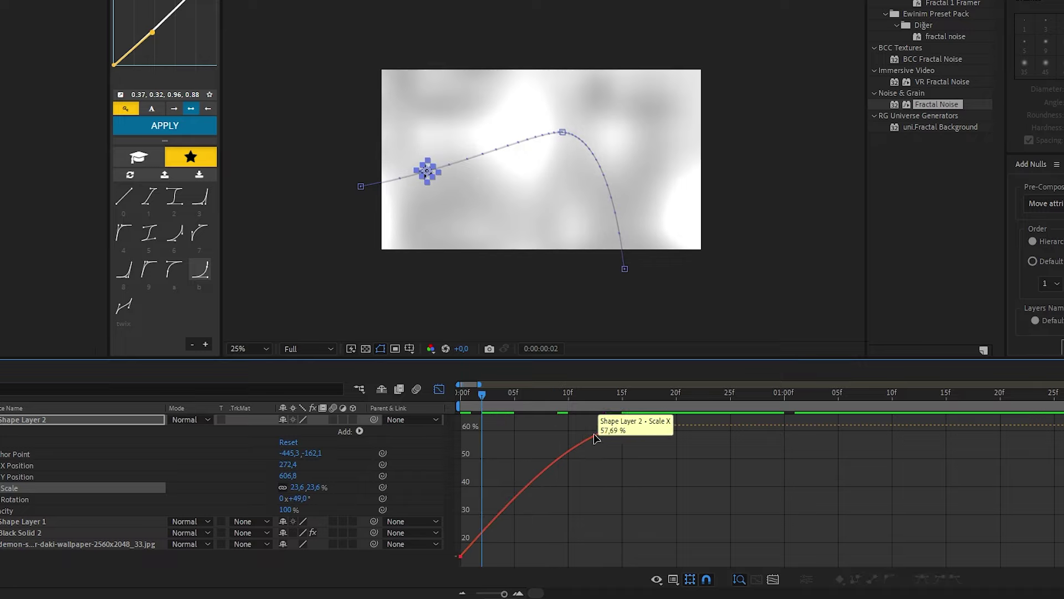
{"action": "double_click", "coordinate": [405, 521]}
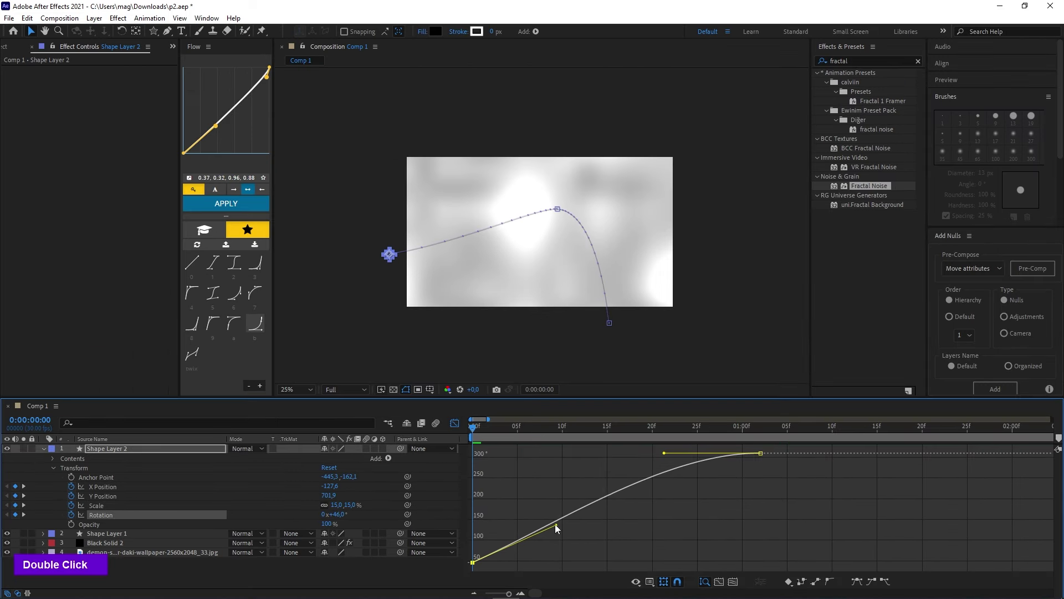
{"action": "key", "text": "space"}
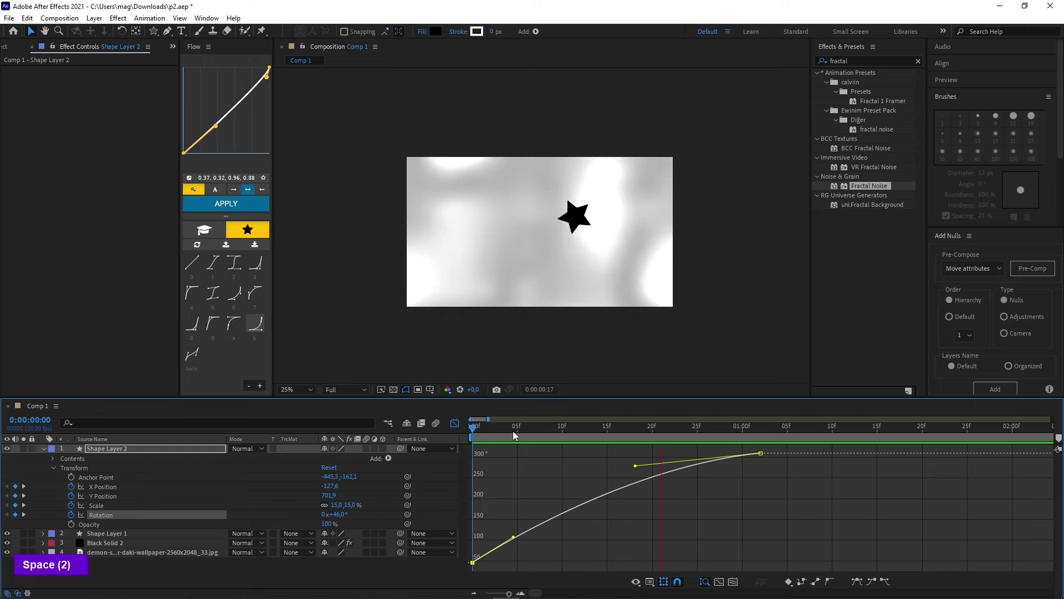
{"action": "double_click", "coordinate": [551, 432]}
{"action": "scroll", "scroll_direction": "down", "scroll_amount": 3}
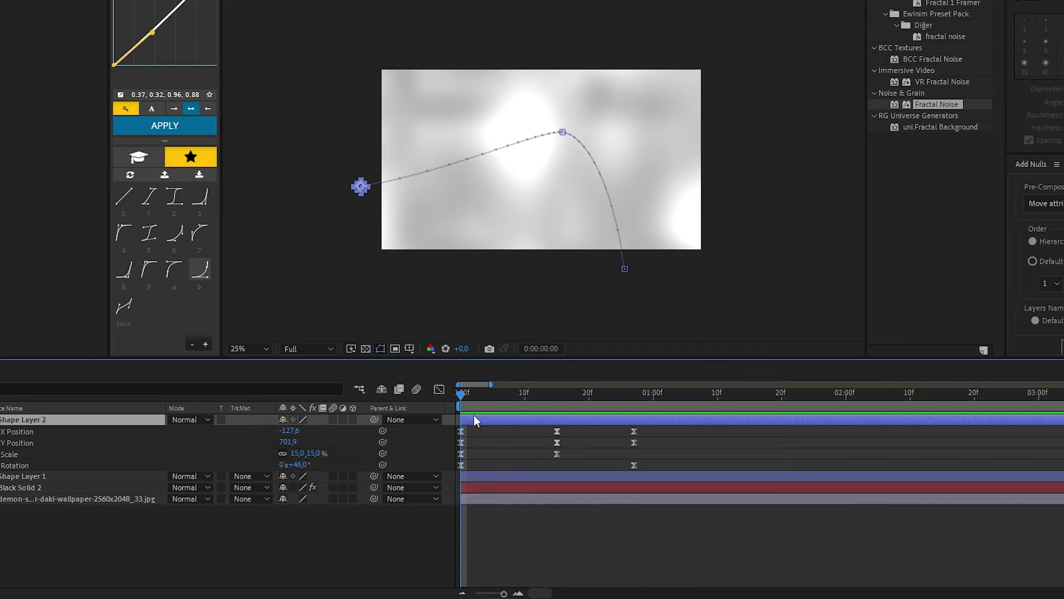
{"action": "type", "text": "u"}
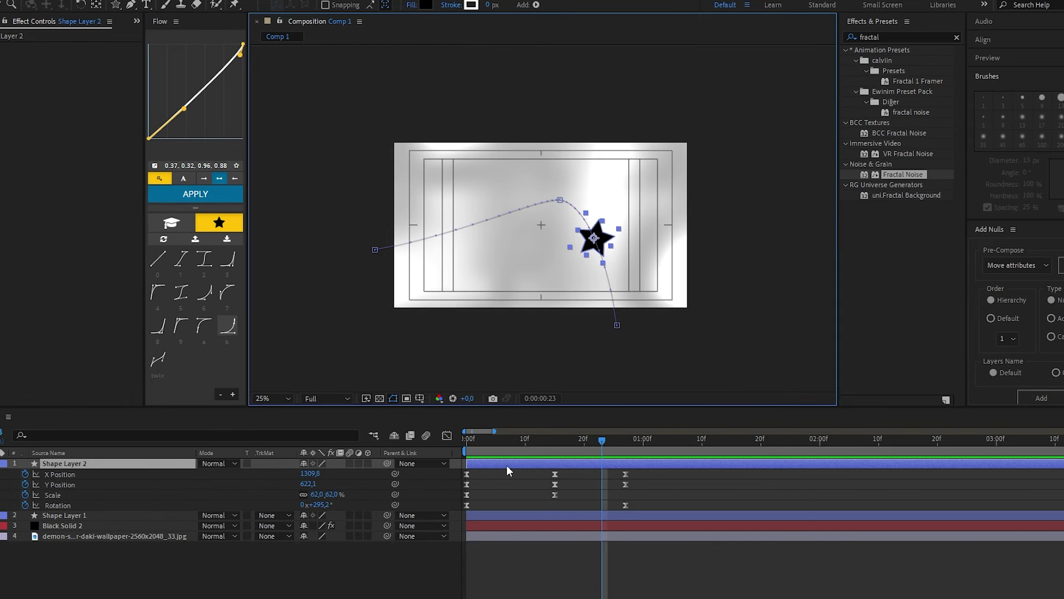
{"action": "key", "text": "space"}
{"action": "right_click", "coordinate": [478, 466]}
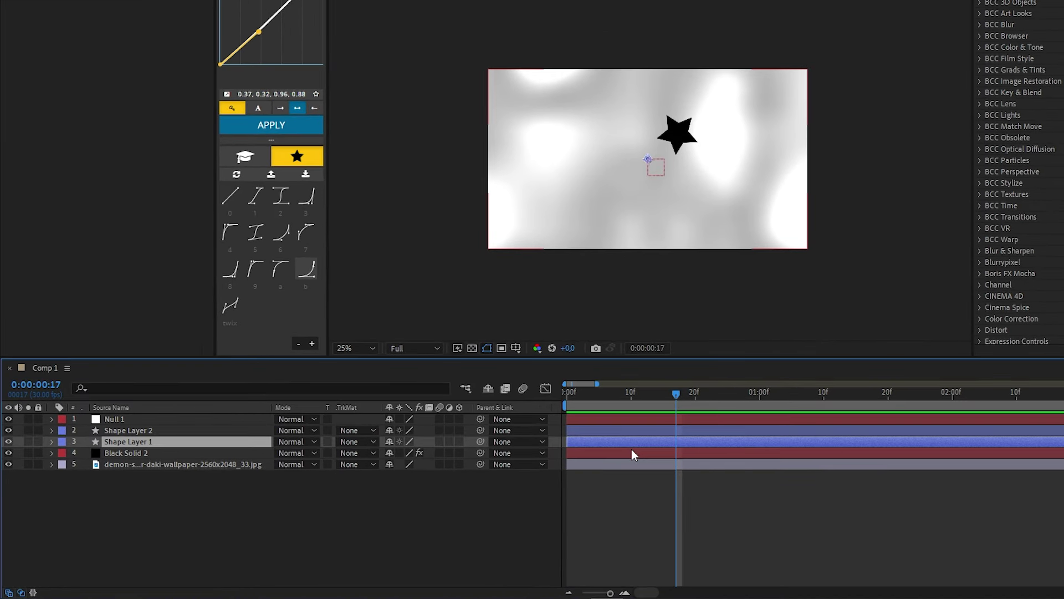
{"action": "left_click", "coordinate": [636, 431]}
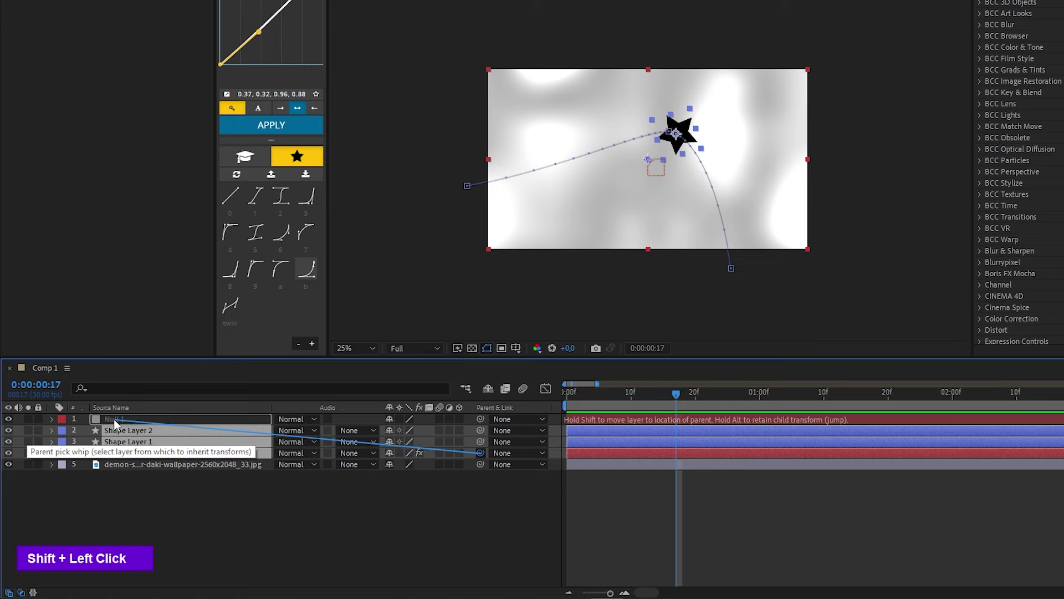
{"action": "double_click", "coordinate": [647, 399]}
{"action": "type", "text": "r"}
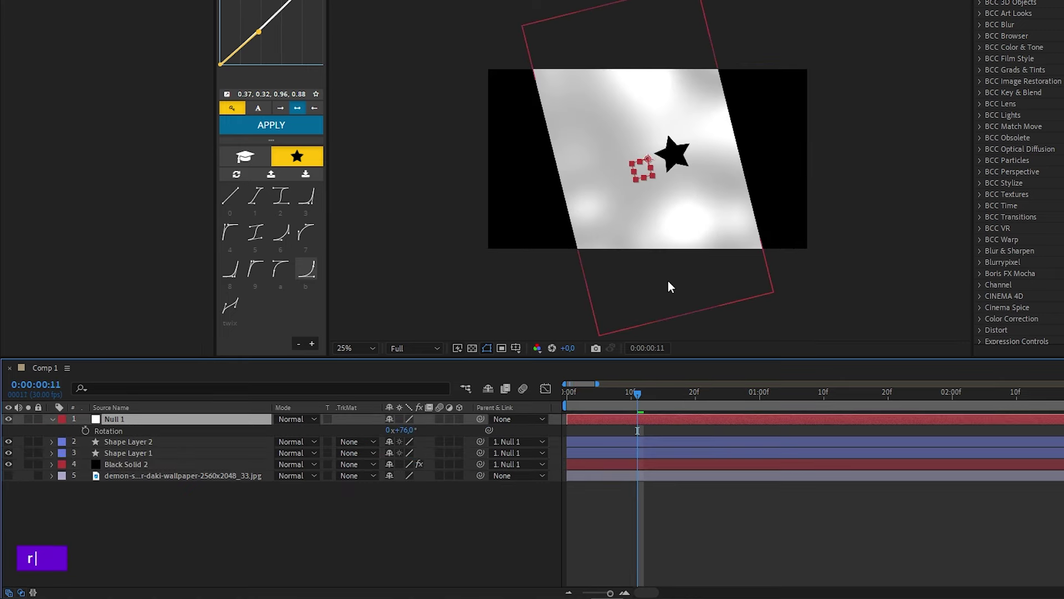
{"action": "key", "text": "Return"}
{"action": "type", "text": "s"}
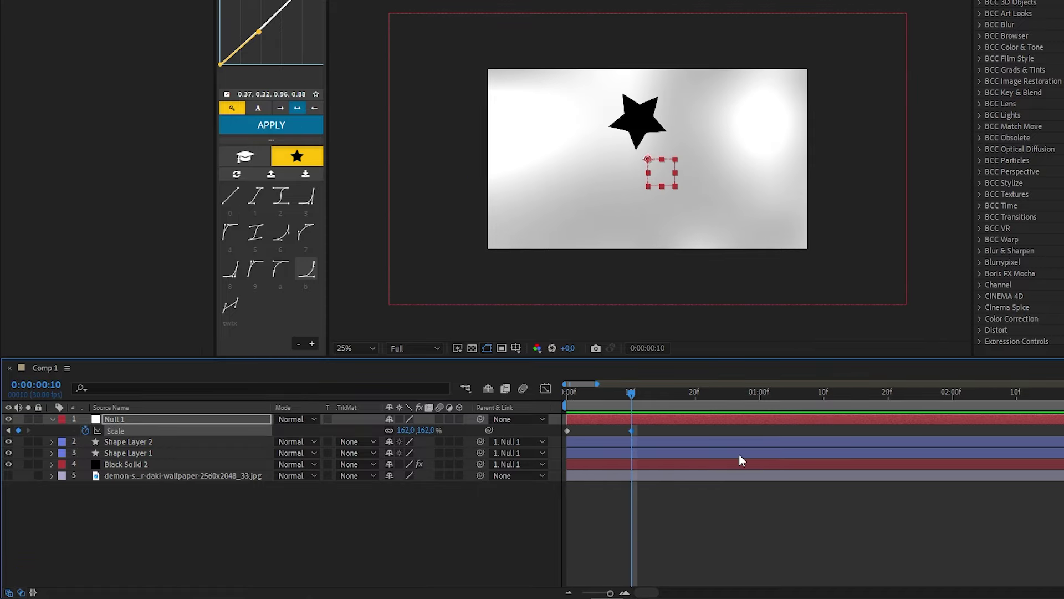
{"action": "double_click", "coordinate": [642, 443]}
{"action": "key", "text": "Delete"}
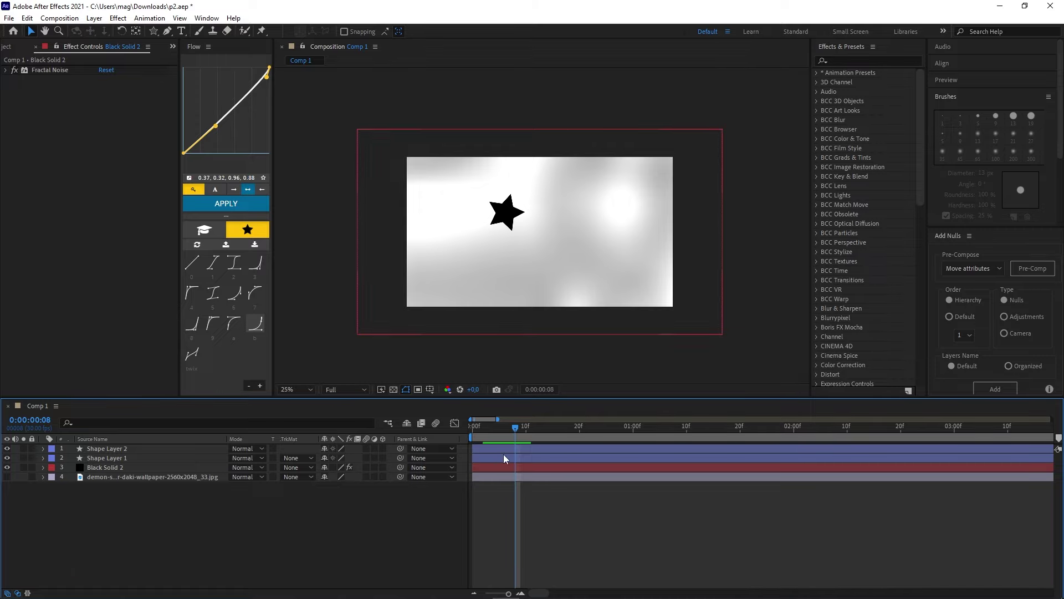
Preview the rotating animation and add a new empty text layer from the timeline menu
{"action": "key", "text": "ctrl+z"}
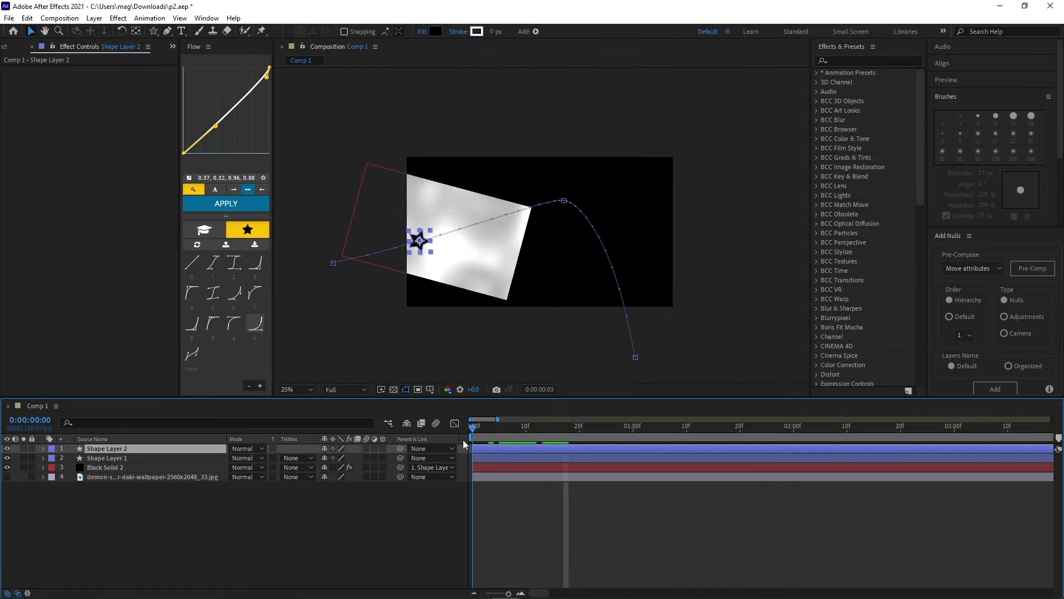
{"action": "key", "text": "space"}
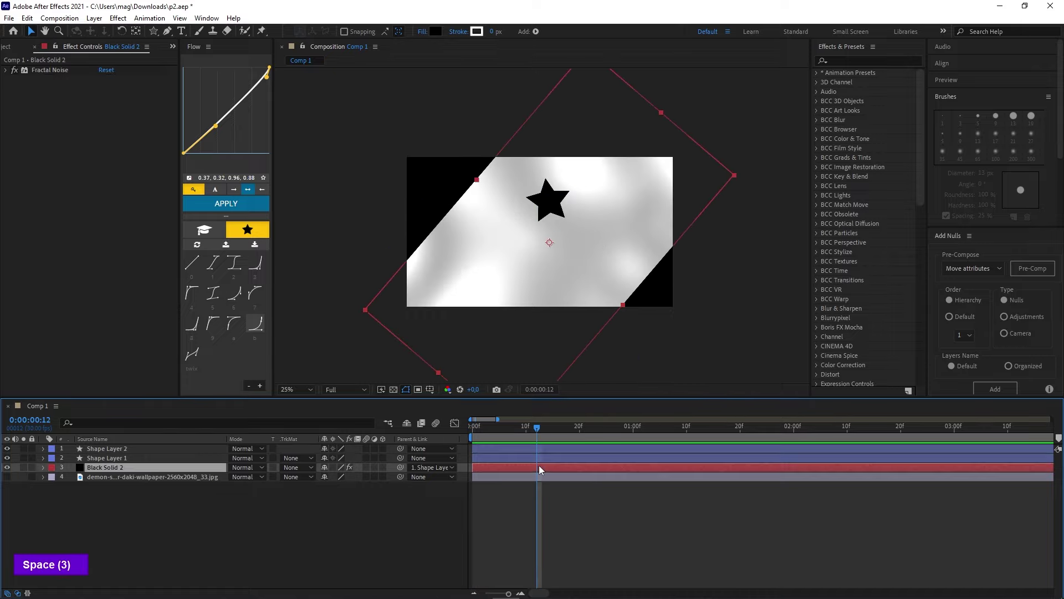
{"action": "right_click", "coordinate": [235, 515]}
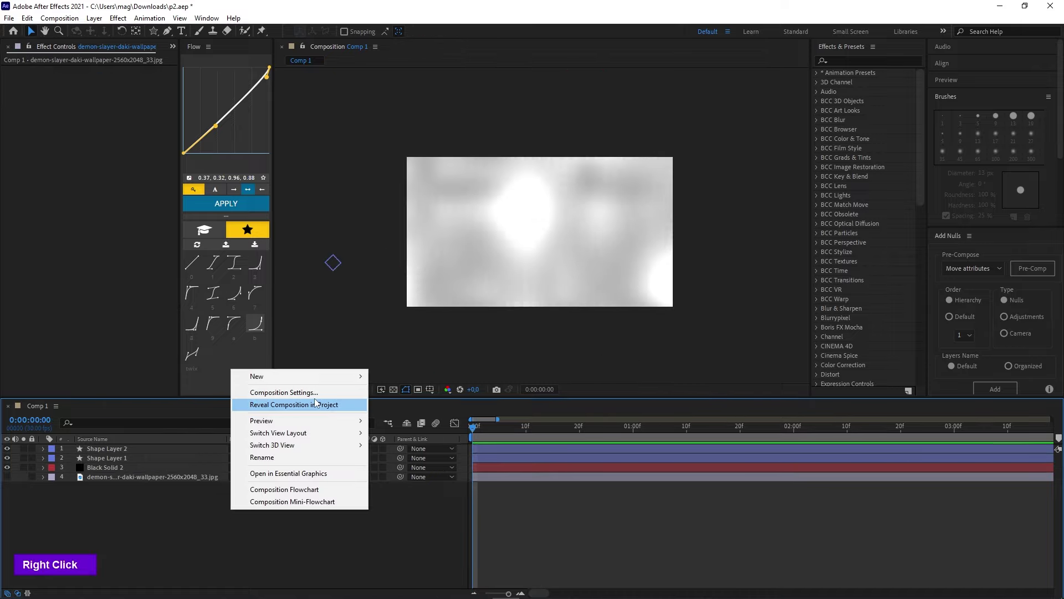
{"action": "key", "text": "BackSpace"}
Style EWINIM in Open Sans Condensed Bold with Difference blending and enable its 3D switch
{"action": "double_click", "coordinate": [691, 446]}
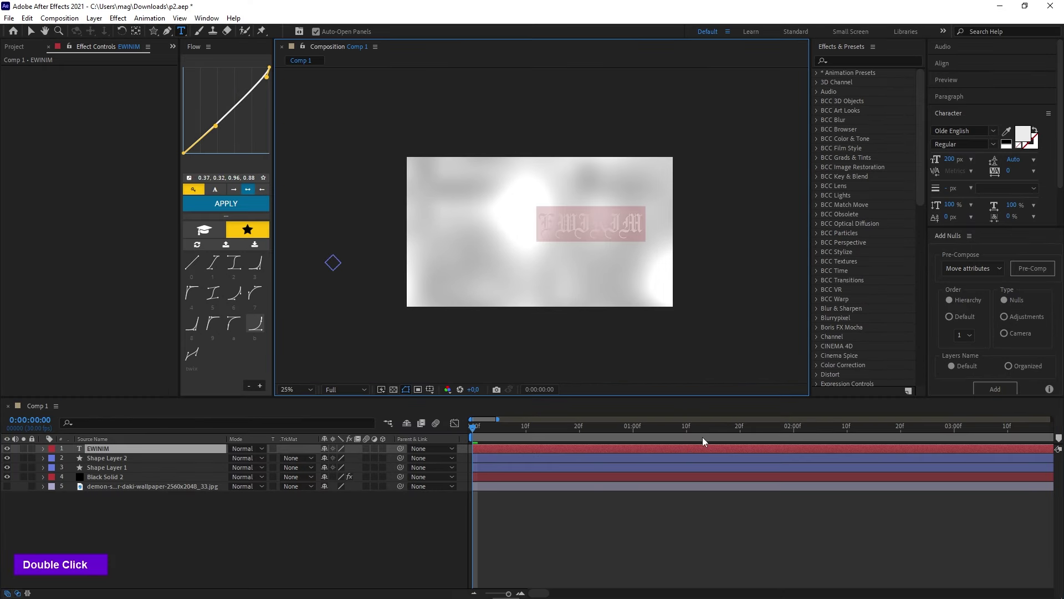
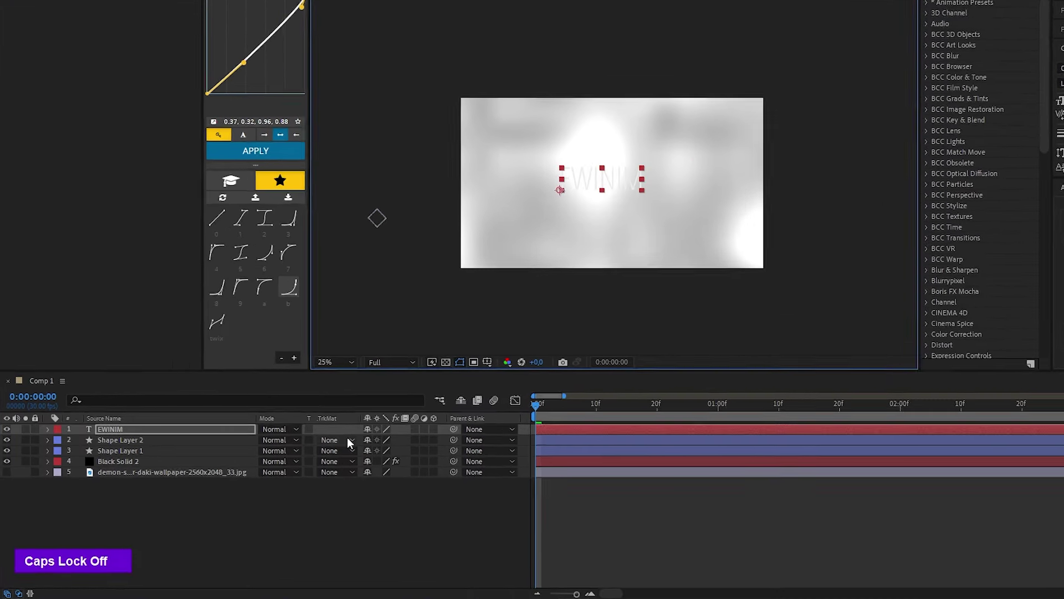
{"action": "scroll", "scroll_direction": "down", "scroll_amount": 3}
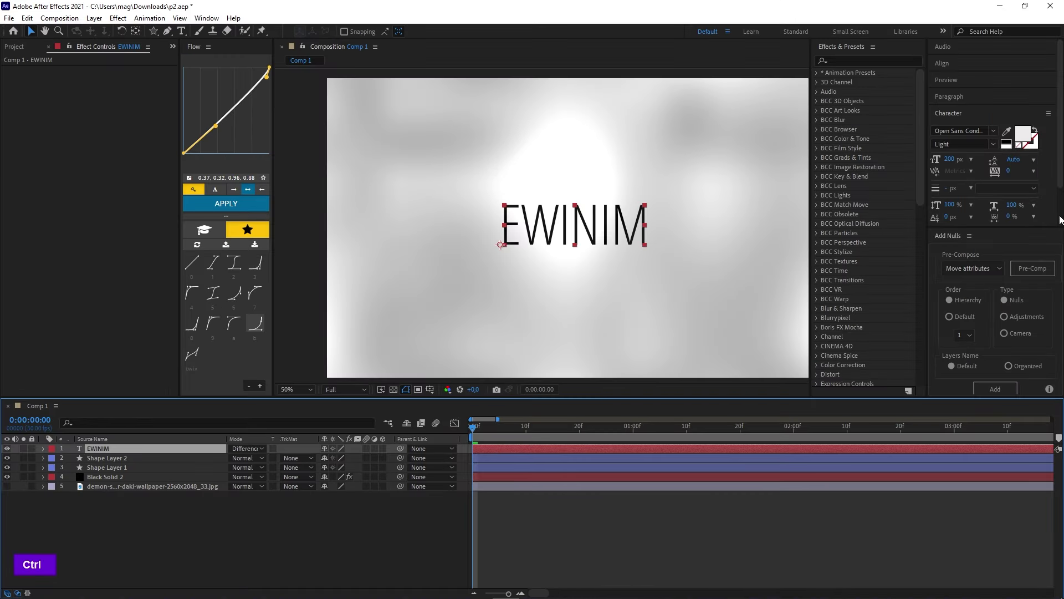
{"action": "scroll", "scroll_direction": "up", "scroll_amount": 3}
{"action": "scroll", "scroll_direction": "down", "scroll_amount": 3}
{"action": "double_click", "coordinate": [302, 405]}
{"action": "key", "text": "v"}
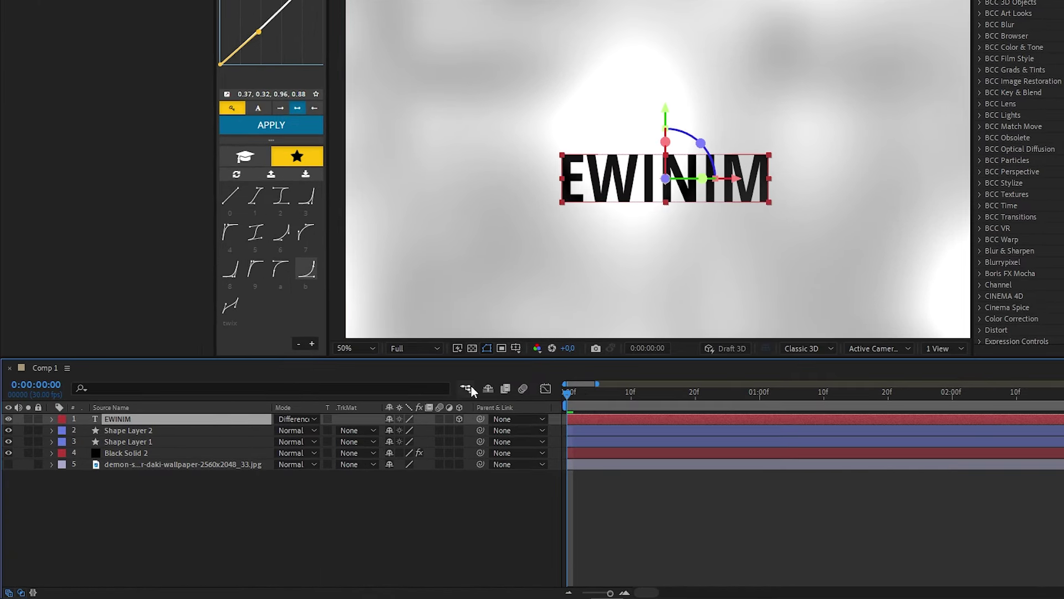
Keyframe an eased Y Rotation spin on EWINIM and add Deep Glow and Drop Shadow in blue
{"action": "type", "text": "r|"}
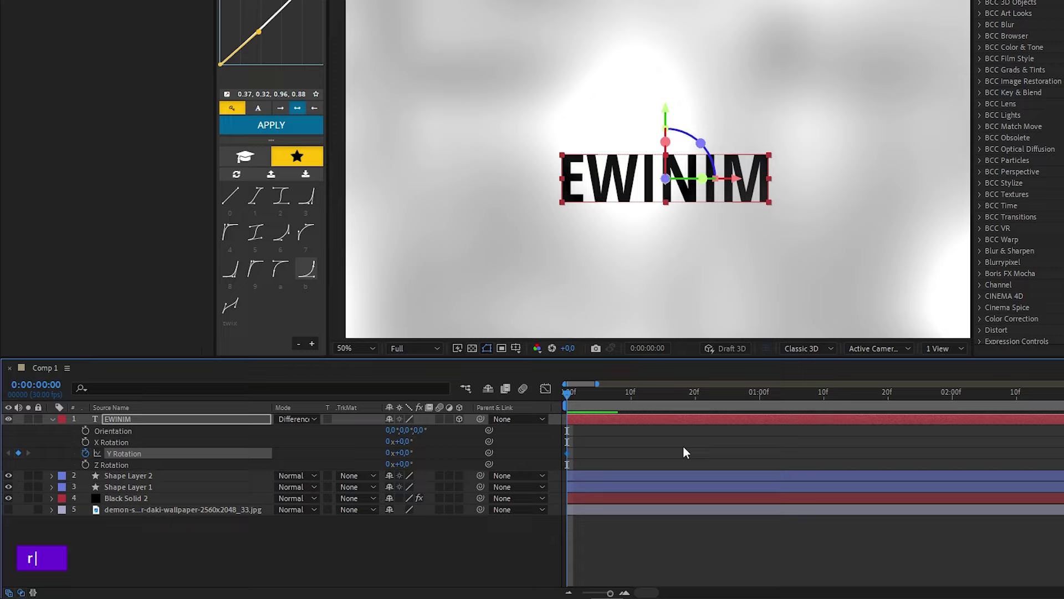
{"action": "key", "text": "space"}
{"action": "key", "text": "space"}
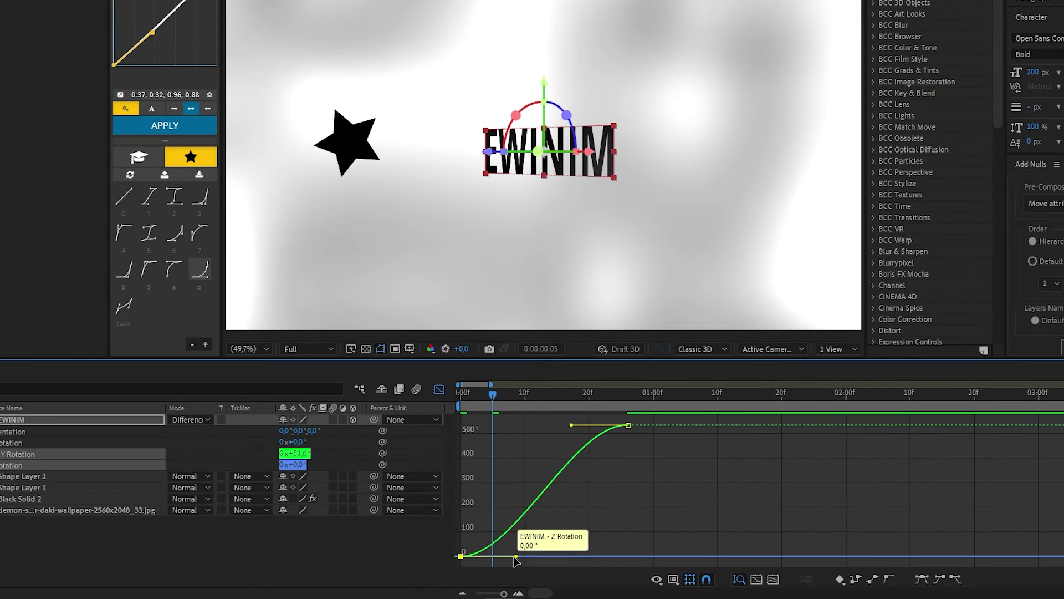
{"action": "double_click", "coordinate": [450, 396]}
{"action": "key", "text": "space"}
{"action": "type", "text": "p|"}
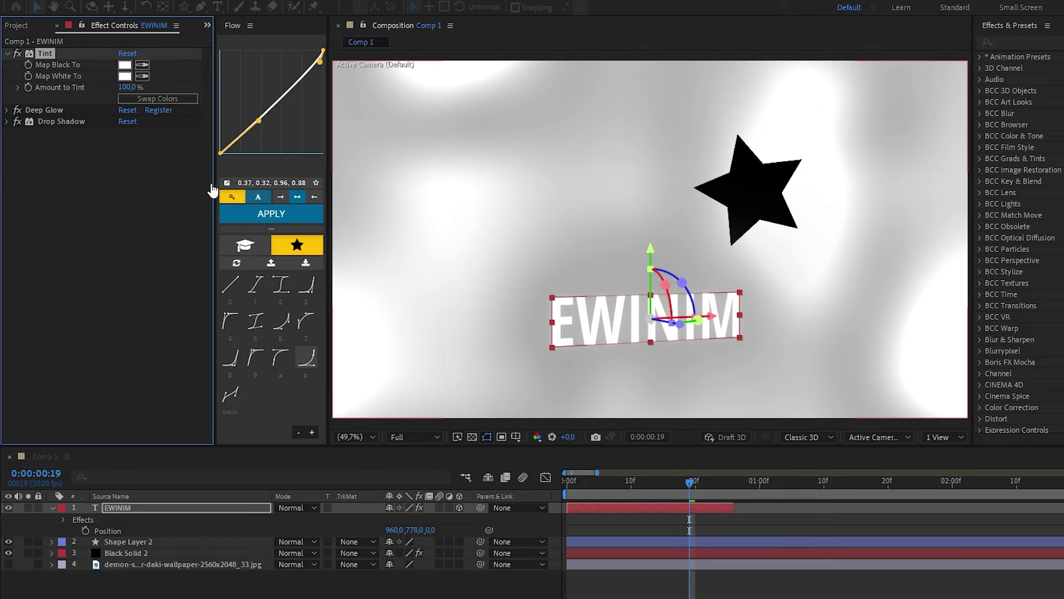
Tint the text, star and noise backdrop blue, pre-compose into Pre-comp 1 and import magicalforest1080p.png
{"action": "double_click", "coordinate": [18, 83]}
{"action": "double_click", "coordinate": [13, 76]}
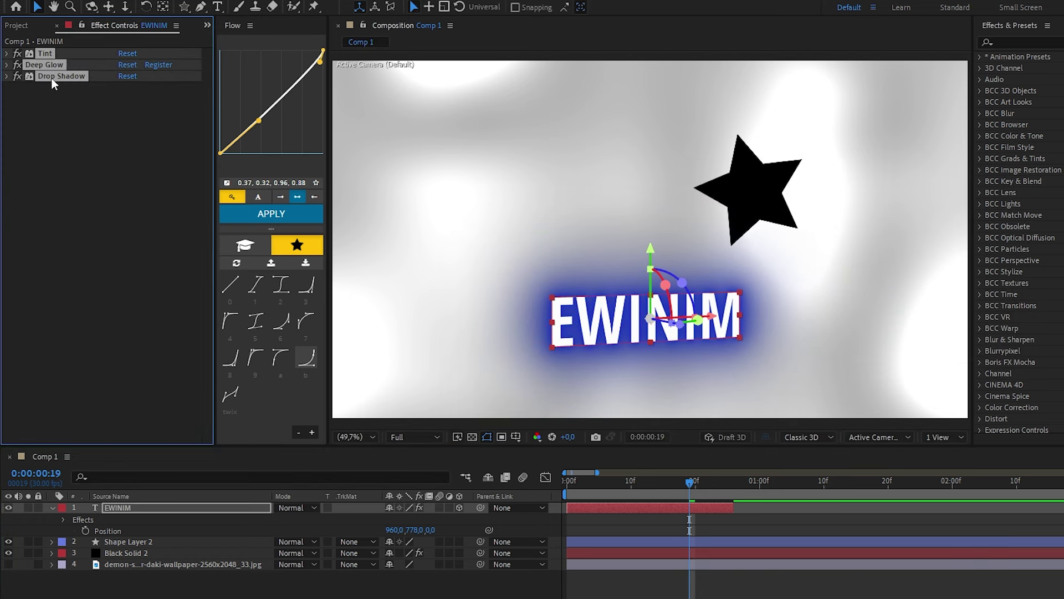
{"action": "type", "text": "▫mp Pixel Aspect Ratio 1   End of K"}
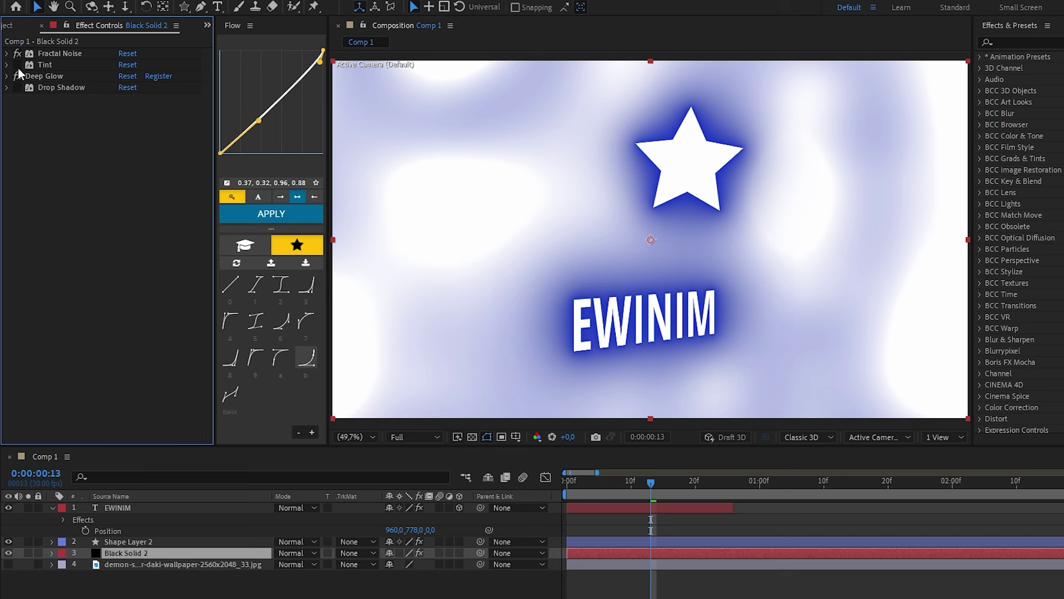
{"action": "double_click", "coordinate": [1023, 256]}
{"action": "key", "text": "space"}
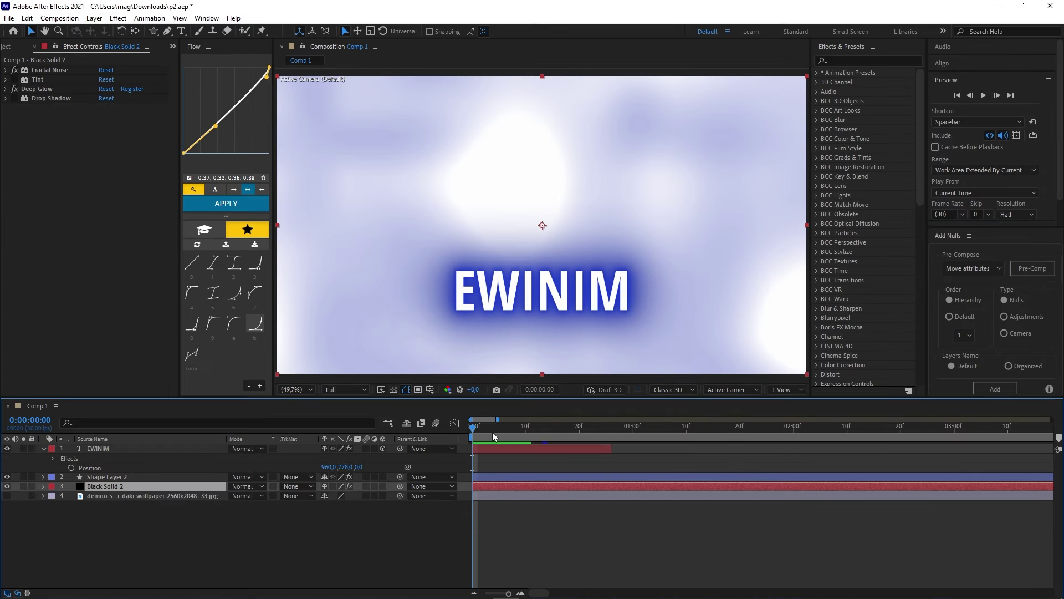
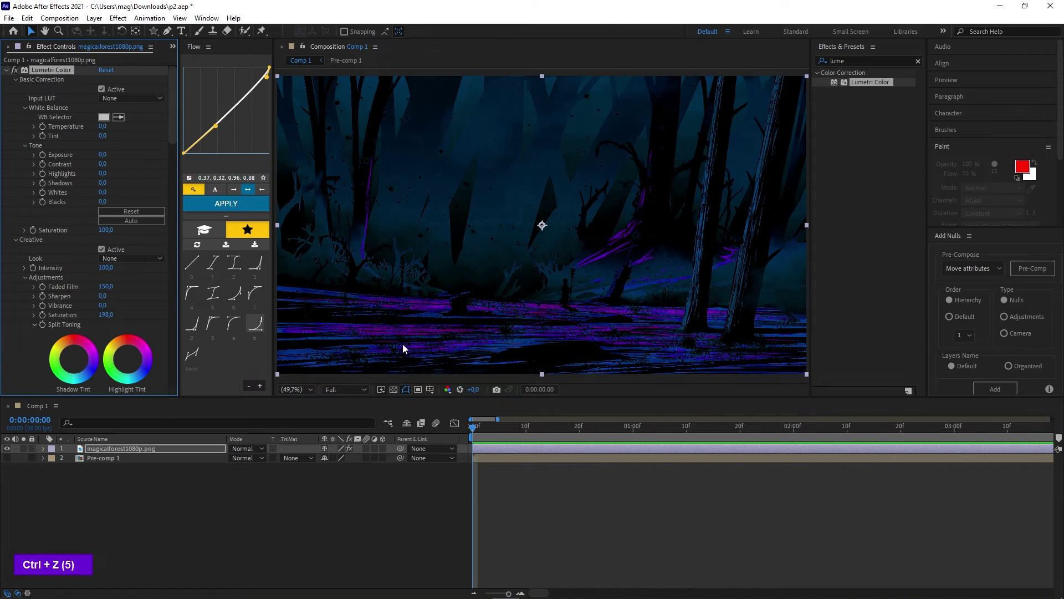
Undo the Lumetri Color changes and add a new adjustment layer for the Warp effect
{"action": "key", "text": "ctrl+c"}
{"action": "key", "text": "ctrl+shift+z"}
{"action": "key", "text": "ctrl+shift+z"}
{"action": "key", "text": "ctrl+b"}
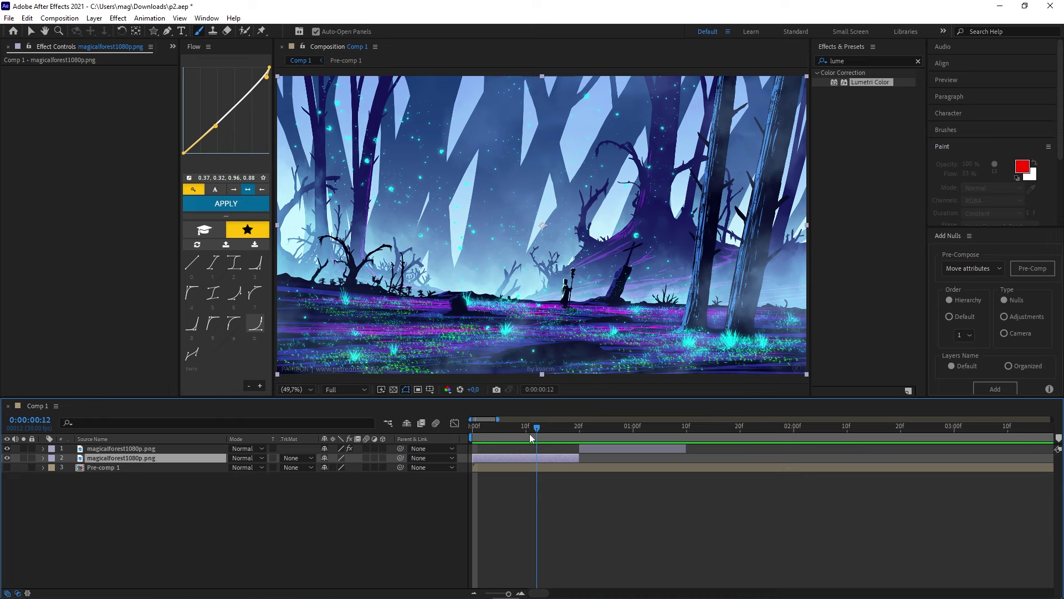
{"action": "right_click", "coordinate": [369, 509]}
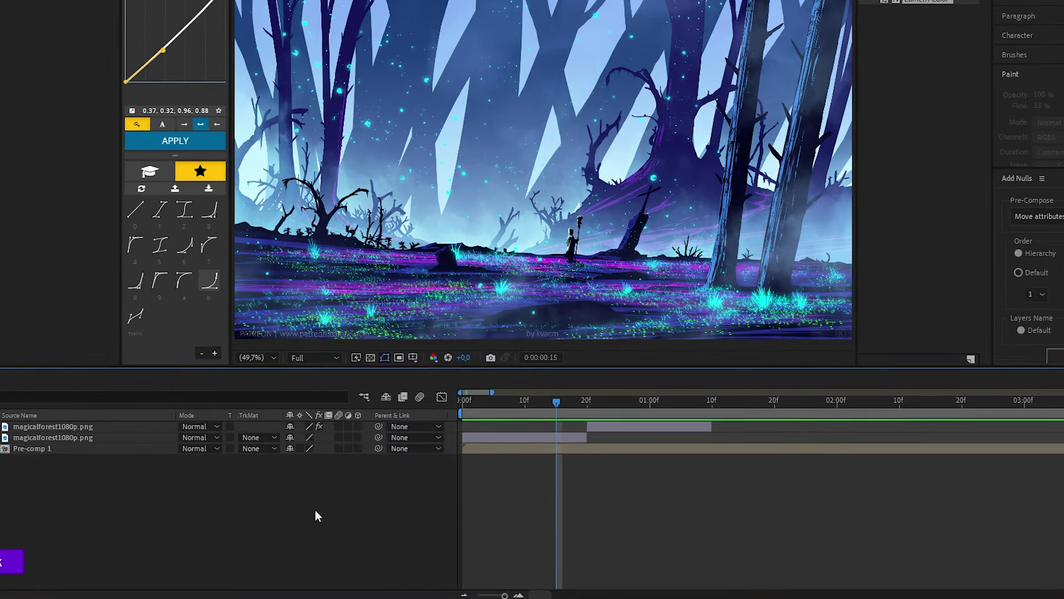
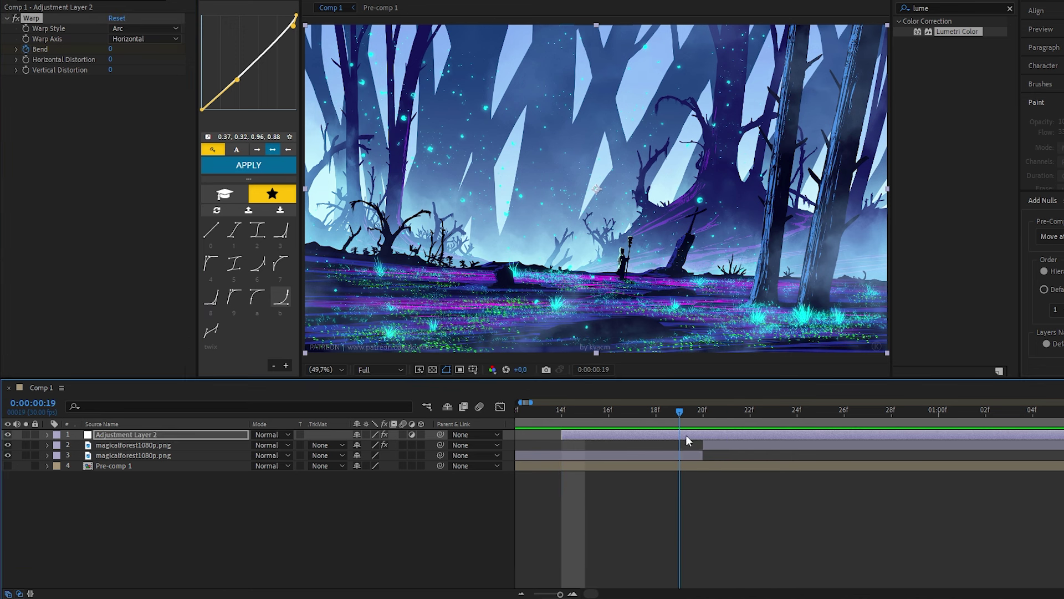
Keyframe Warp Bend on the adjustment layer at 65, -60 and back to 0
{"action": "type", "text": "6"}
{"action": "key", "text": "Return"}
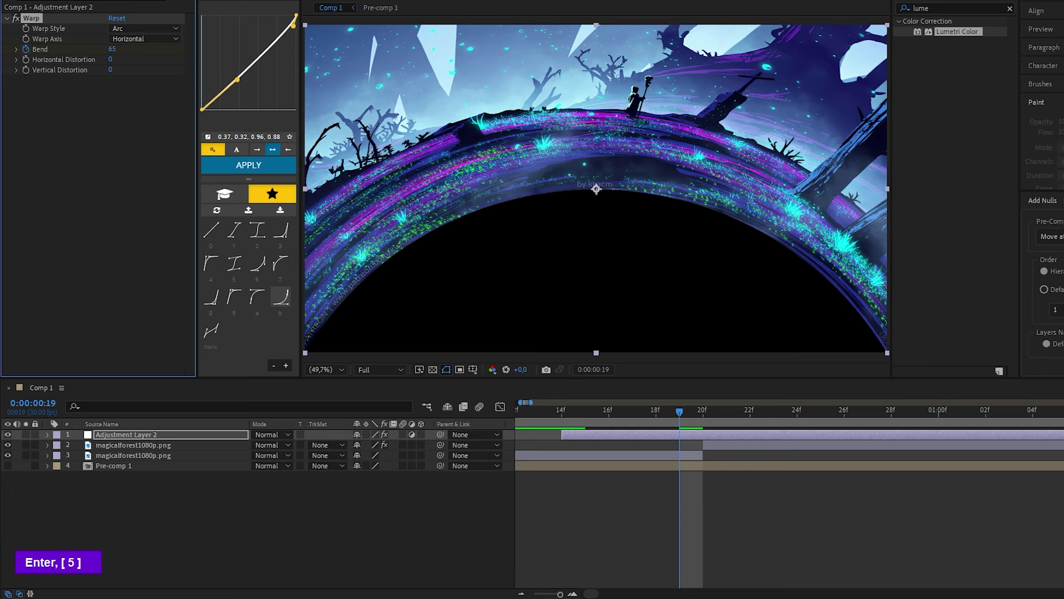
{"action": "type", "text": "u"}
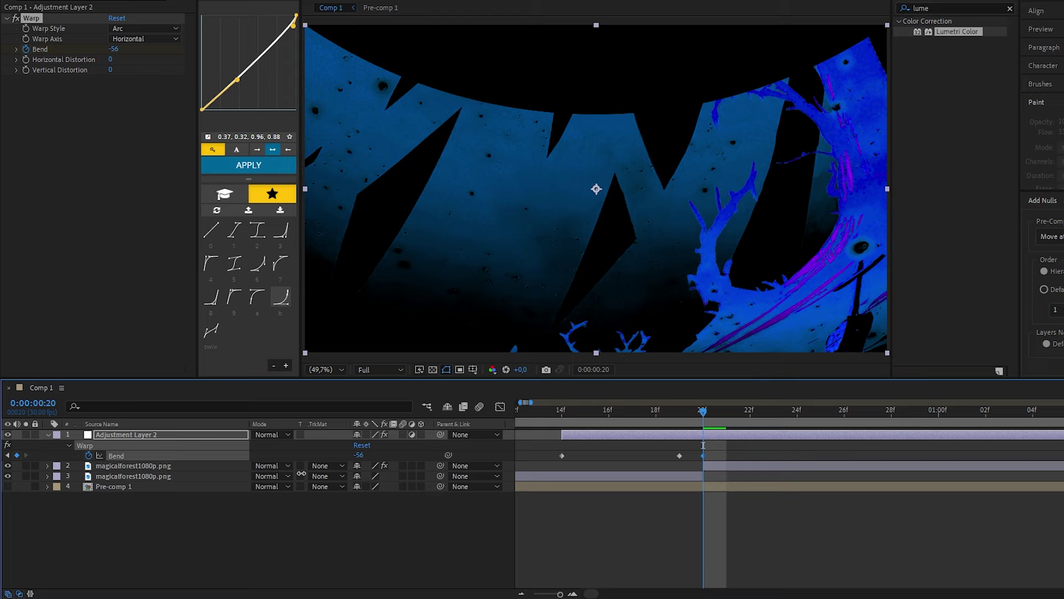
{"action": "type", "text": "-60"}
{"action": "key", "text": "Return"}
{"action": "scroll", "scroll_direction": "up", "scroll_amount": 3}
{"action": "type", "text": "0"}
{"action": "key", "text": "Return"}
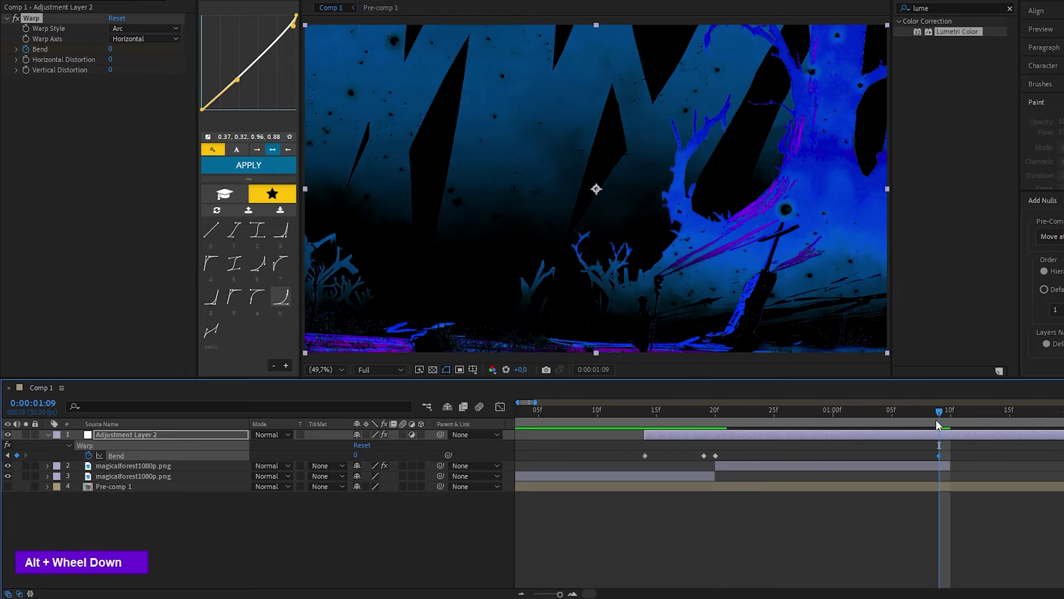
{"action": "key", "text": "Delete"}
{"action": "key", "text": "space"}
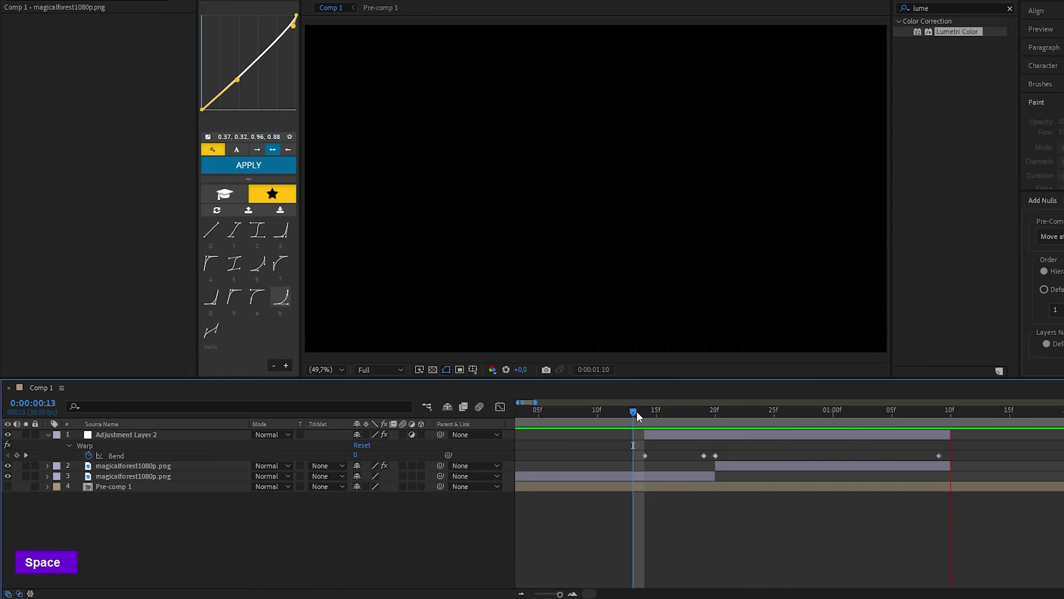
Apply Easy Ease to the bend keyframes and refine the curve in the Graph Editor
{"action": "scroll", "scroll_direction": "down", "scroll_amount": 3}
{"action": "key", "text": "F9"}
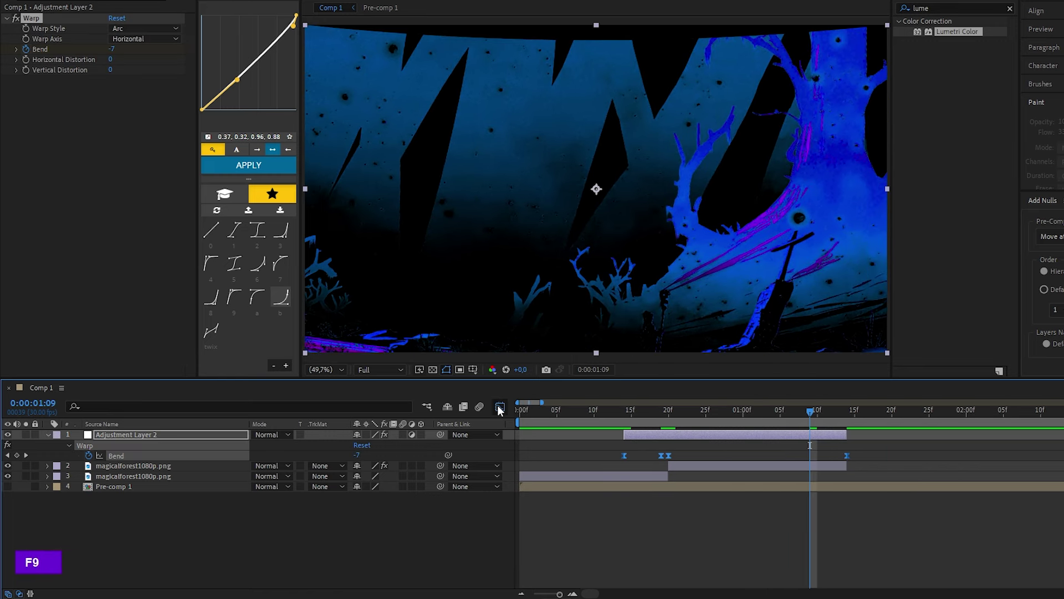
{"action": "double_click", "coordinate": [571, 457]}
{"action": "scroll", "scroll_direction": "up", "scroll_amount": 3}
{"action": "scroll", "scroll_direction": "down", "scroll_amount": 3}
{"action": "scroll", "scroll_direction": "down", "scroll_amount": 3}
{"action": "scroll", "scroll_direction": "up", "scroll_amount": 3}
{"action": "scroll", "scroll_direction": "down", "scroll_amount": 3}
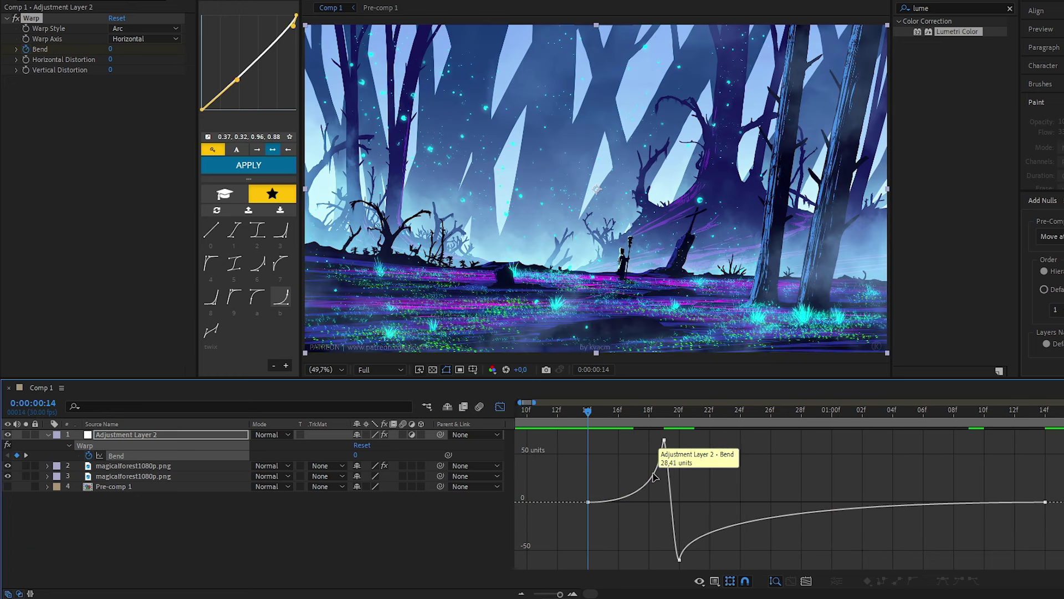